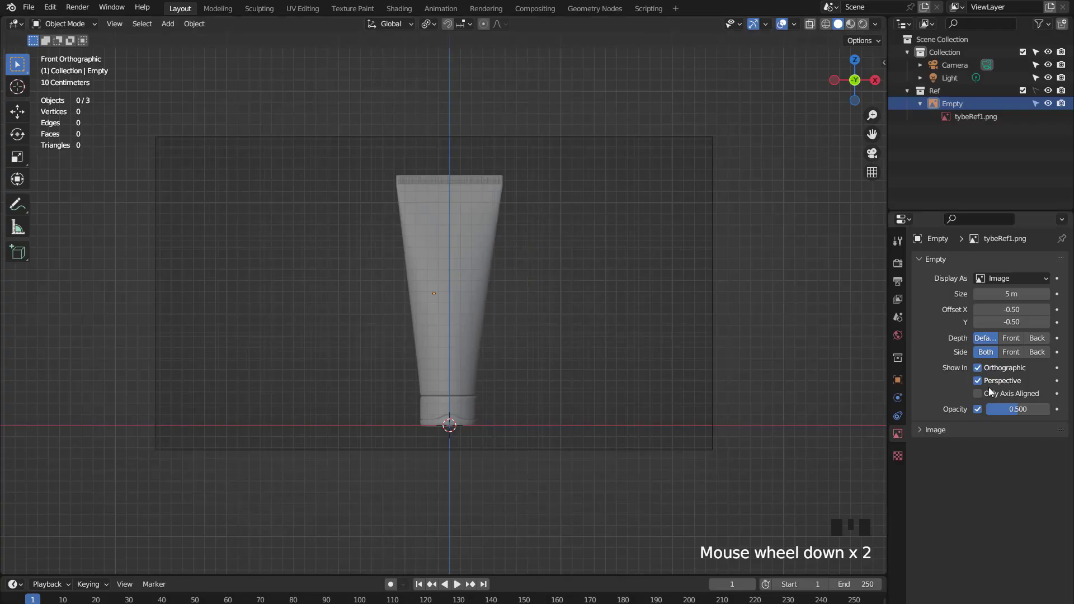
Set the reference image Empty's Opacity to 1.0 so the tube shows fully opaque.
drag(1007, 413, 506, 171)
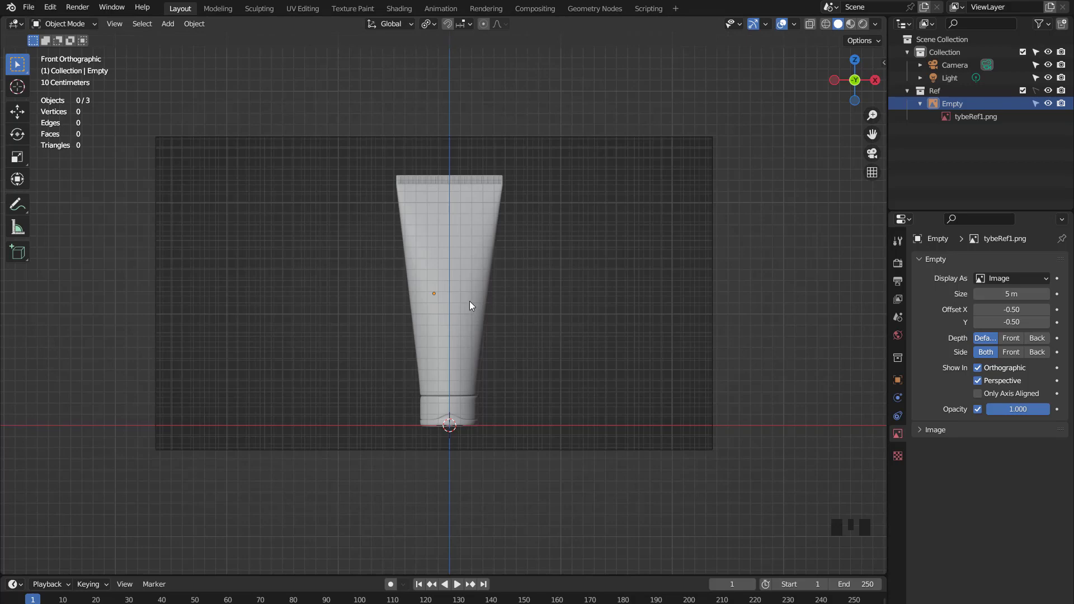
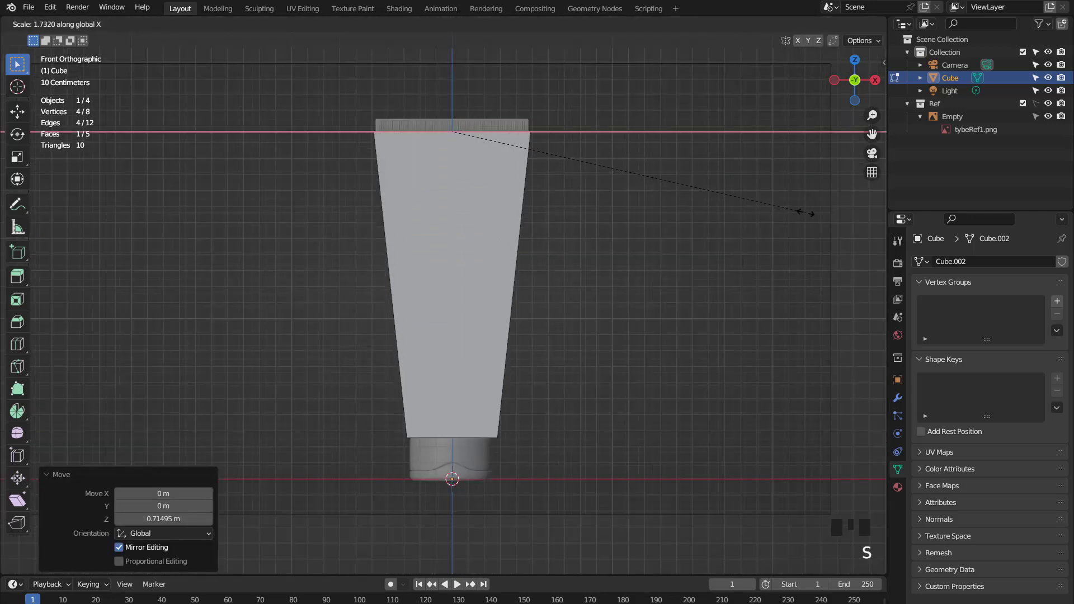
Extrude a thin band on the box top and pinch it flat front-to-back in side view.
key(e)
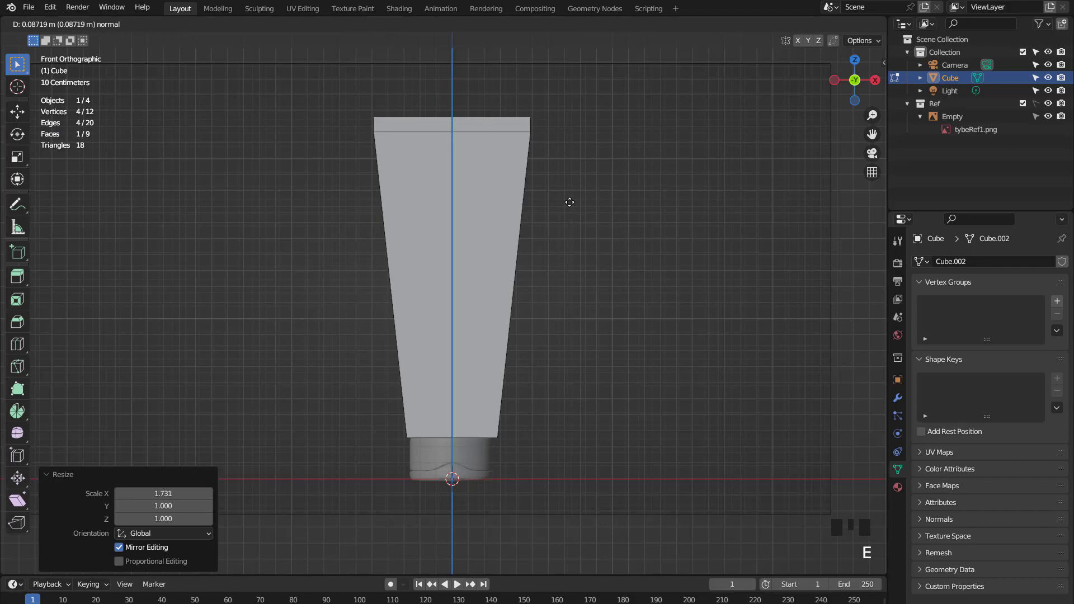
key(KP_Add)
key(KP_3)
key(s)
key(s)
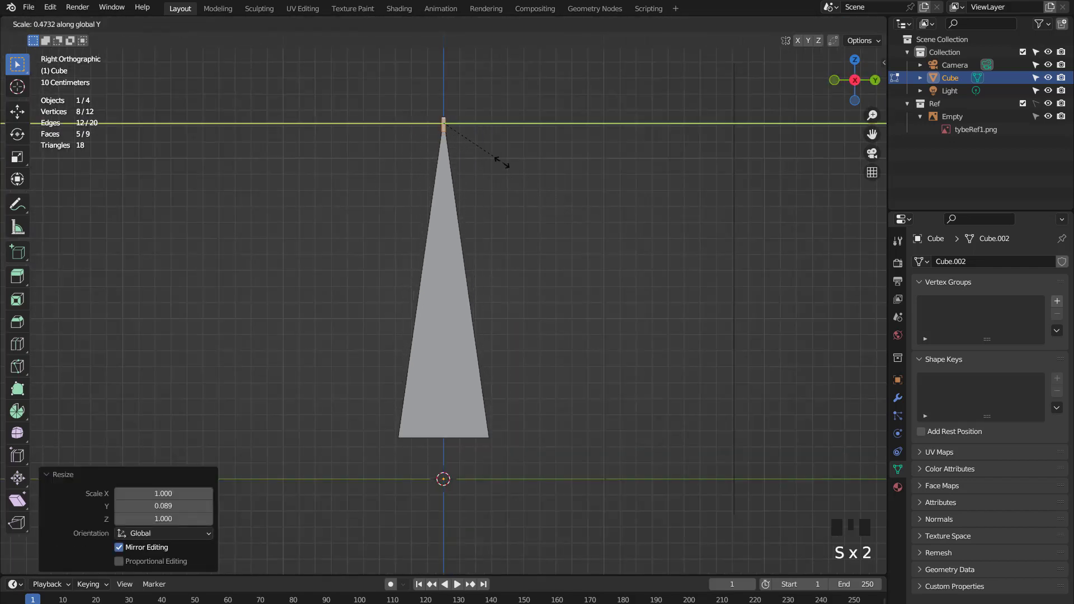
drag(453, 204, 510, 206)
key(KP_1)
Add a horizontal loop cut across the tube's middle and thicken it in Y.
key(KP_3)
key(ctrl+r)
key(s)
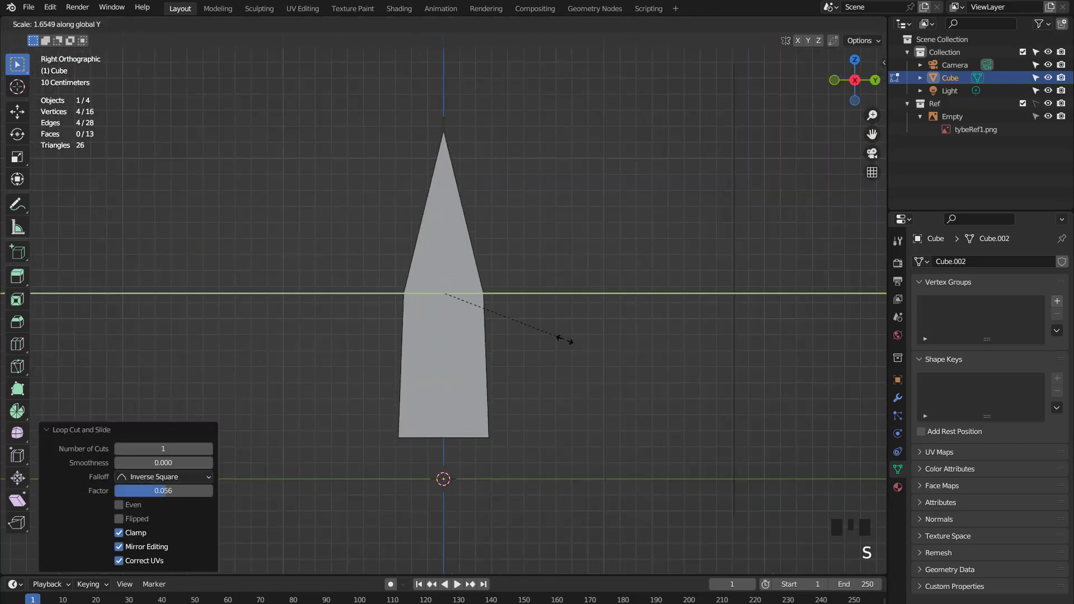
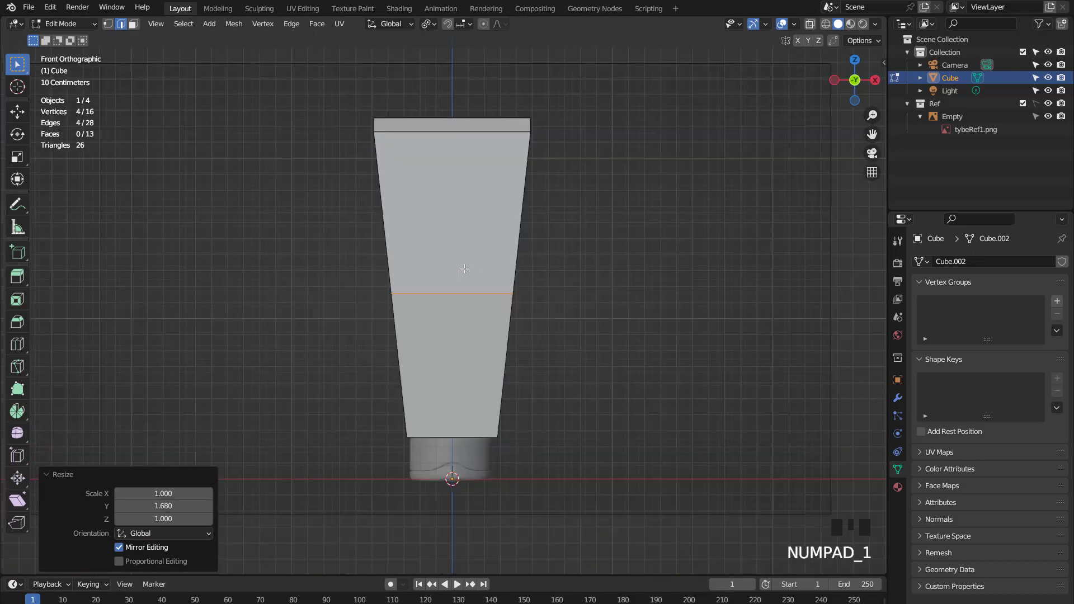
Add two edge loops inside the top band and spread them apart for the crimp.
scroll(up, 3)
scroll(down, 3)
key(ctrl+r)
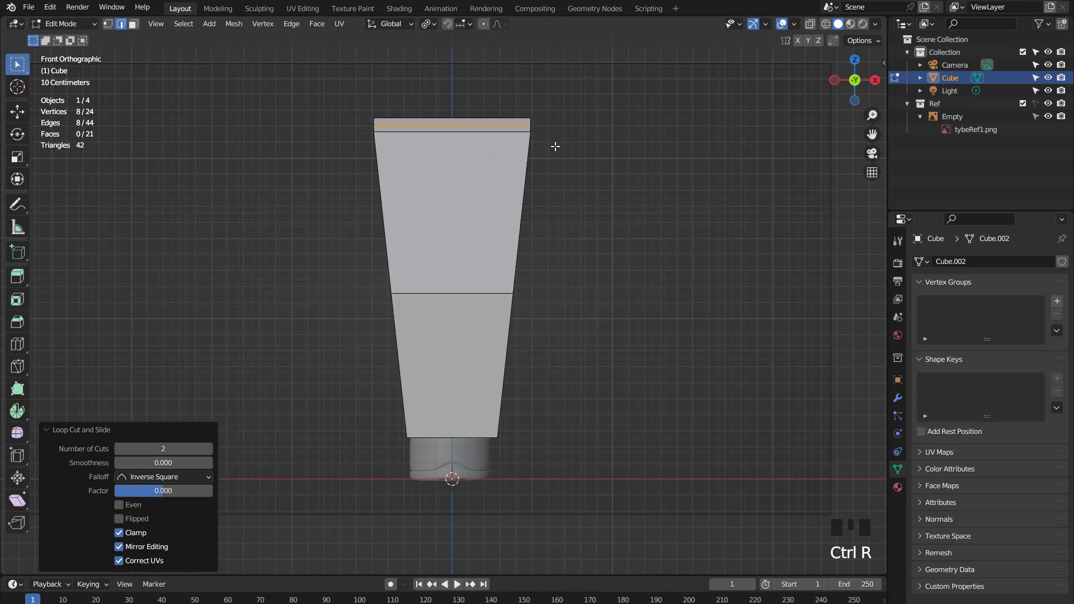
key(KP_Decimal)
key(s)
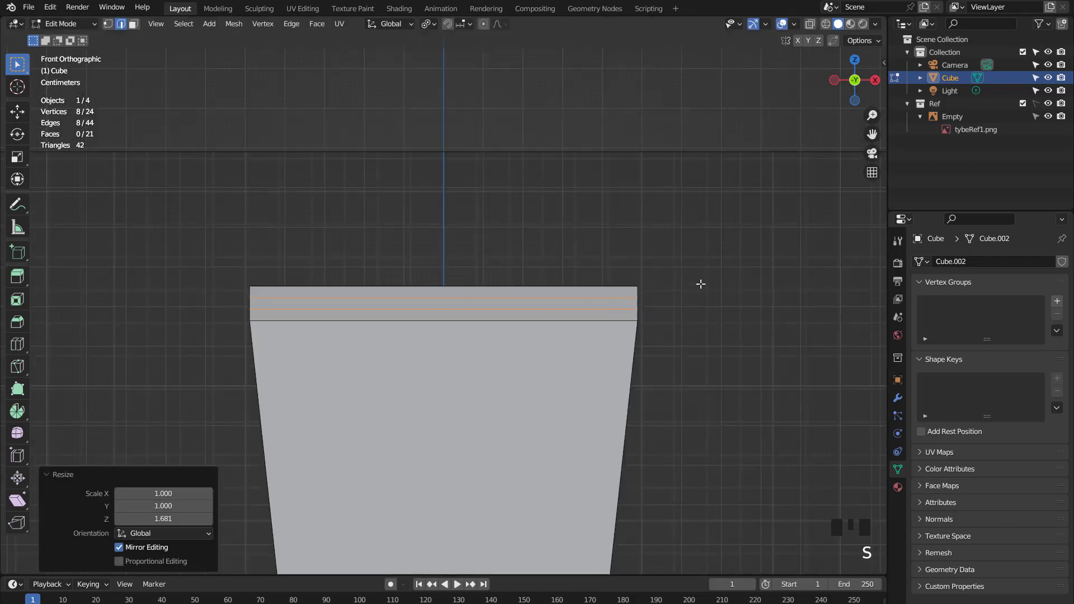
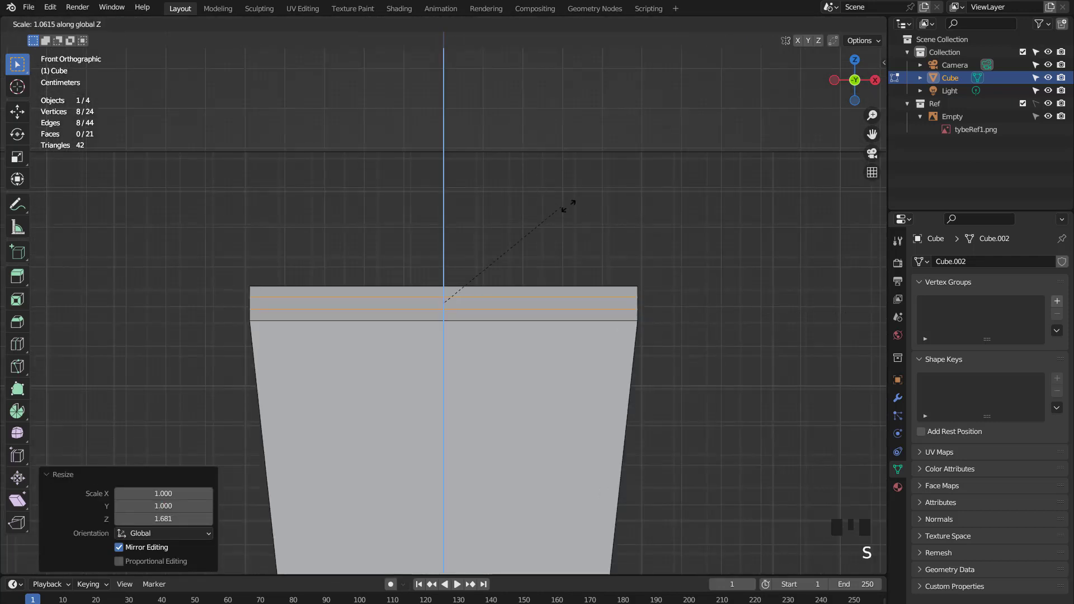
scroll(down, 3)
drag(472, 328, 503, 262)
scroll(up, 3)
Add two vertical cuts down the body and widen the top vertices along X with X-ray on.
key(ctrl+r)
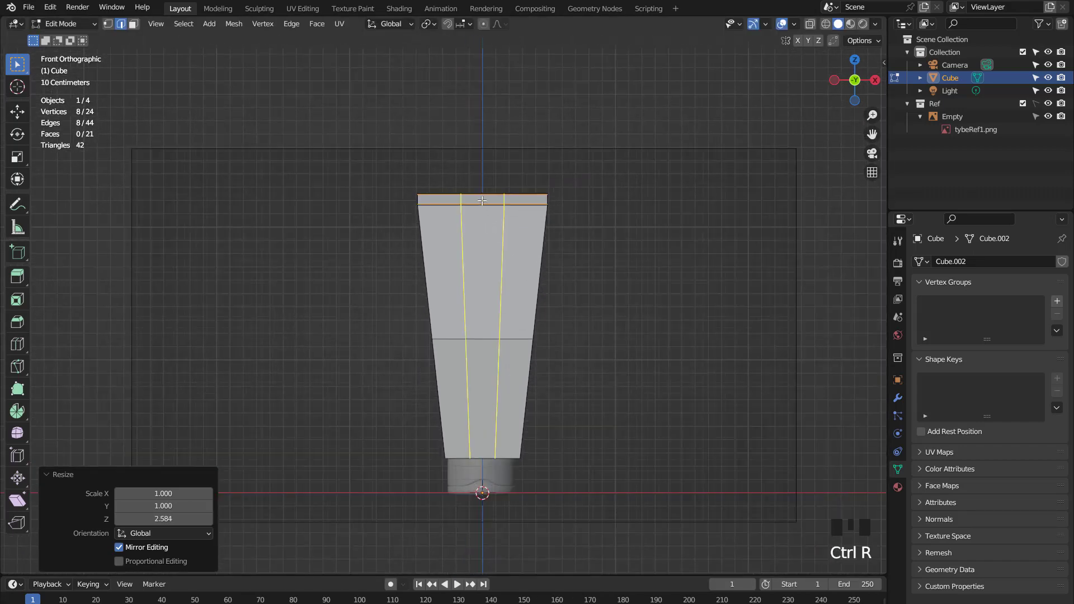
scroll(up, 3)
key(s)
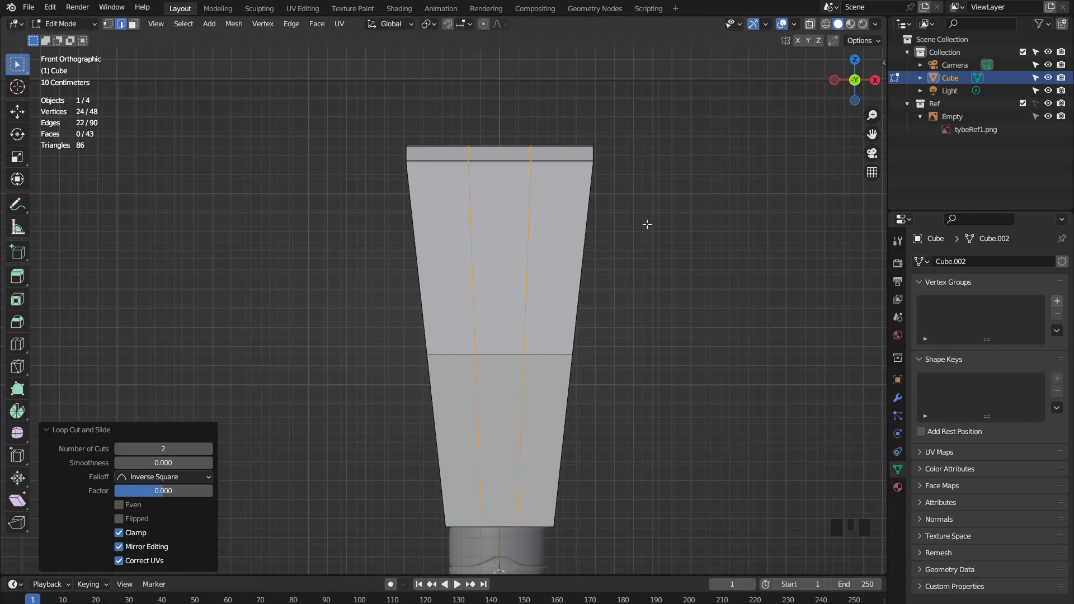
click(810, 30)
key(c)
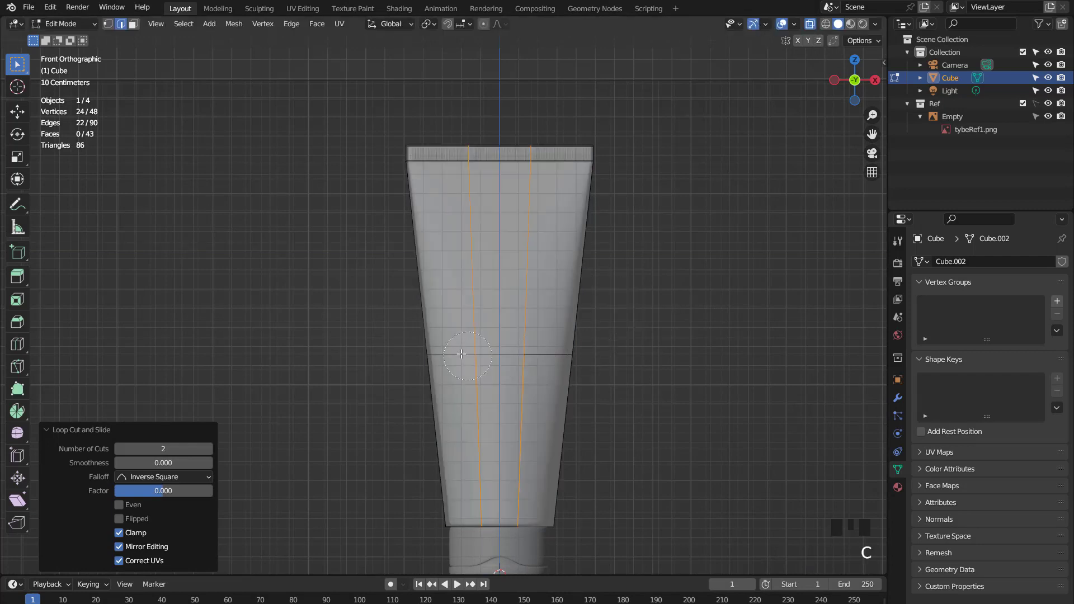
key(c)
click(766, 54)
key(s)
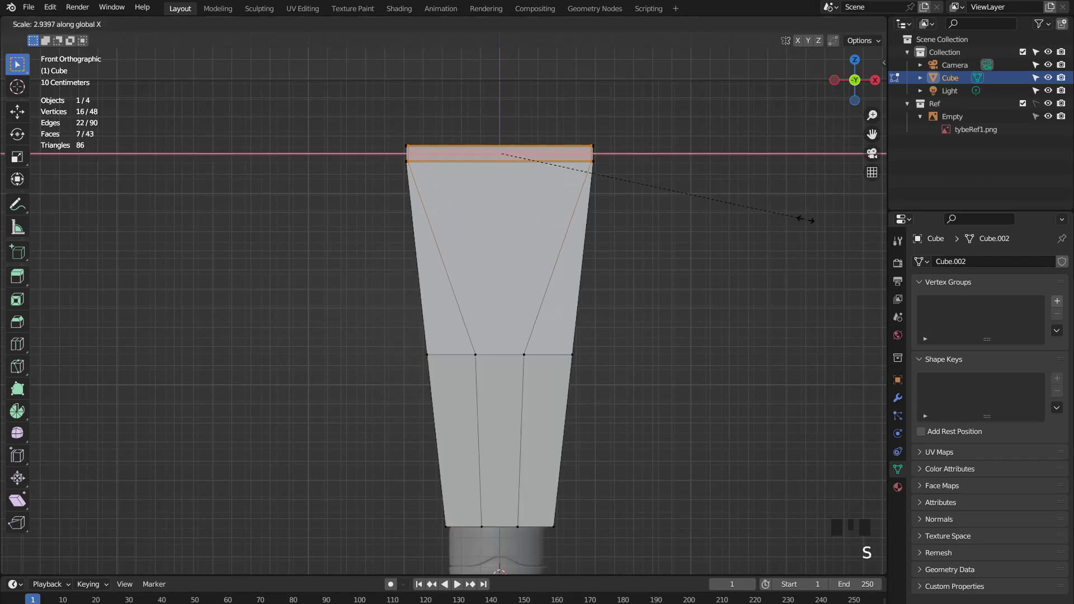
Slide an edge loop to sit just below the crimp band, then return to Object Mode.
scroll(down, 3)
key(ctrl+r)
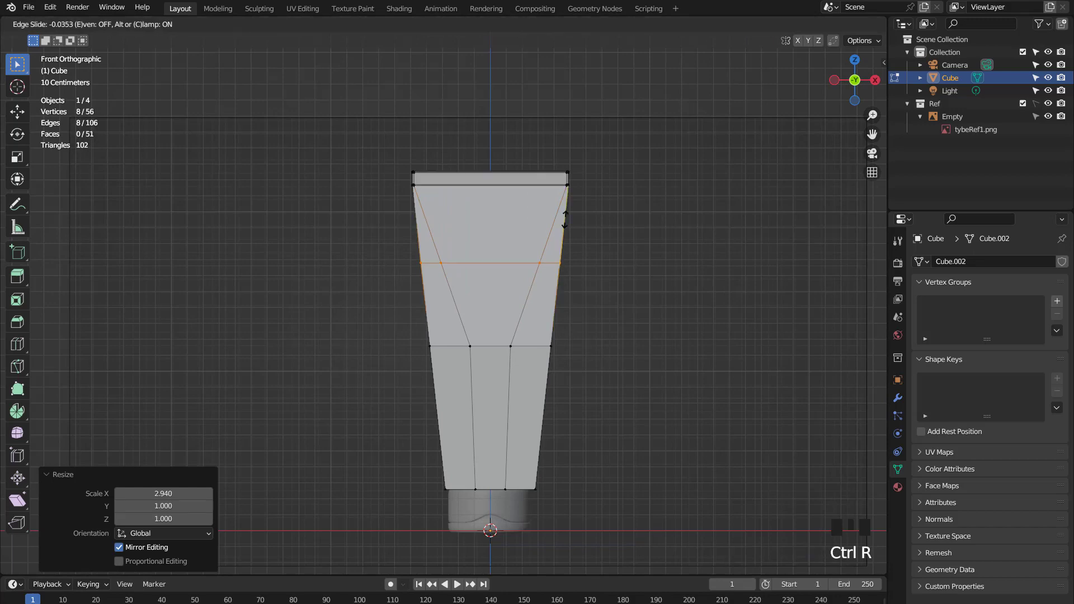
scroll(down, 3)
drag(541, 262, 509, 263)
scroll(up, 3)
key(Tab)
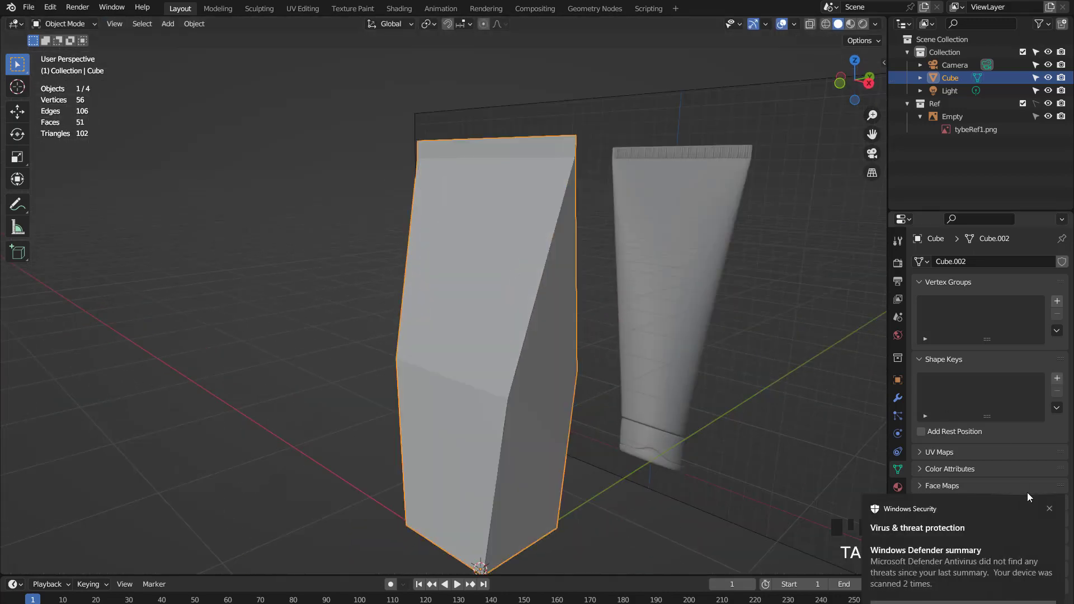
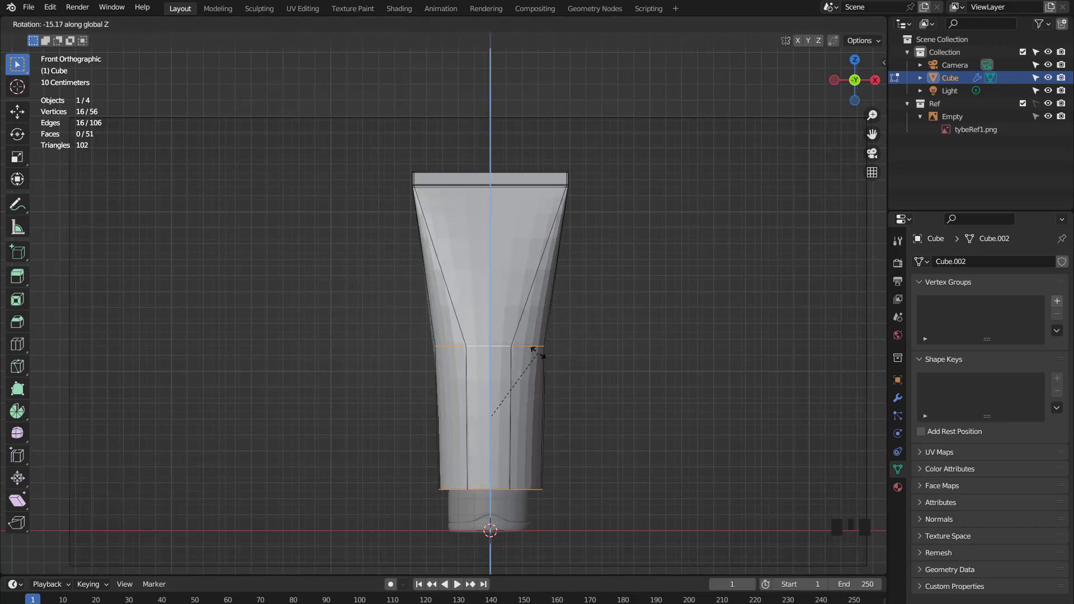
Line the tube up with the reference in side view and select its bottom edge loop.
drag(559, 268, 564, 246)
key(Tab)
key(KP_3)
middle_click(522, 343)
scroll(down, 3)
key(Tab)
double_click(486, 346)
key(KP_3)
scroll(up, 3)
key(s)
scroll(down, 3)
key(Tab)
Scale the bottom loop inward to narrow the tube into a neck for the cap.
drag(485, 368, 575, 341)
scroll(up, 3)
key(KP_1)
scroll(up, 3)
key(Tab)
drag(520, 349, 528, 304)
scroll(up, 3)
key(2)
drag(519, 341, 560, 331)
key(s)
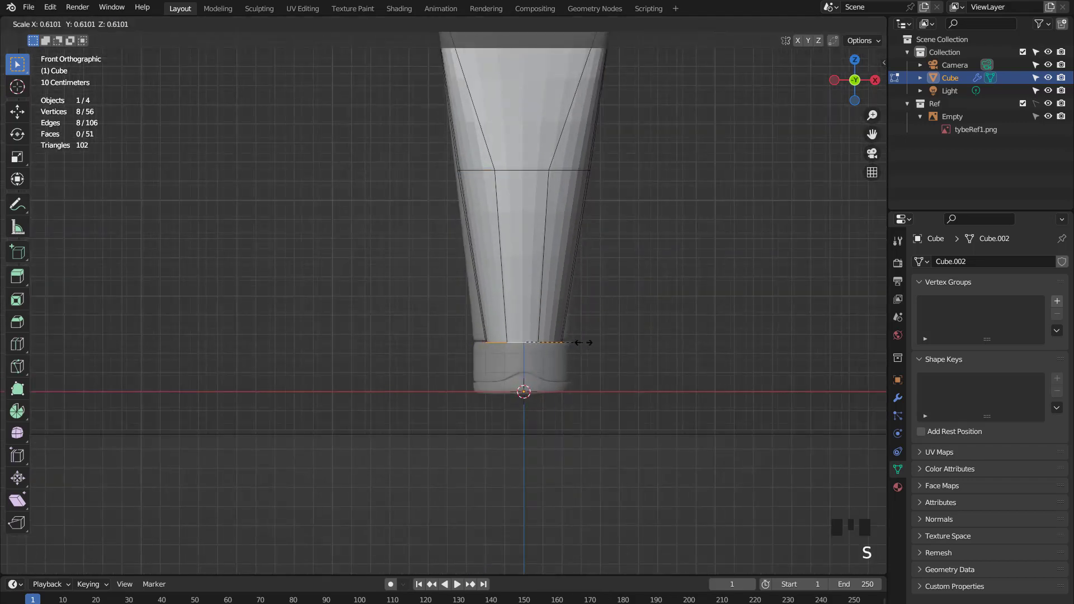
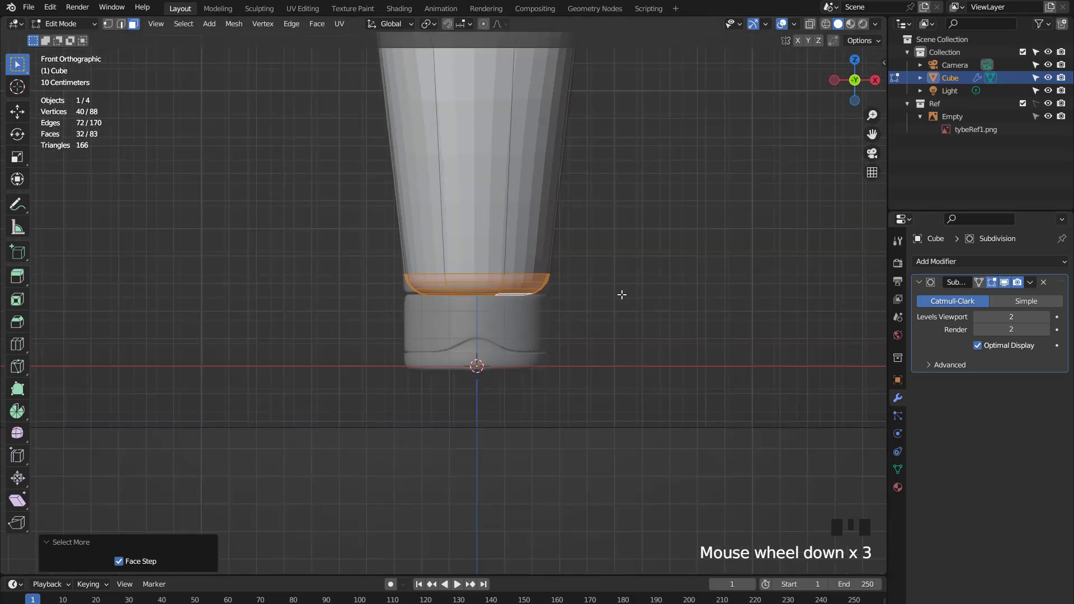
Widen the neck ring sideways with Z locked and lower it slightly along Z.
key(s)
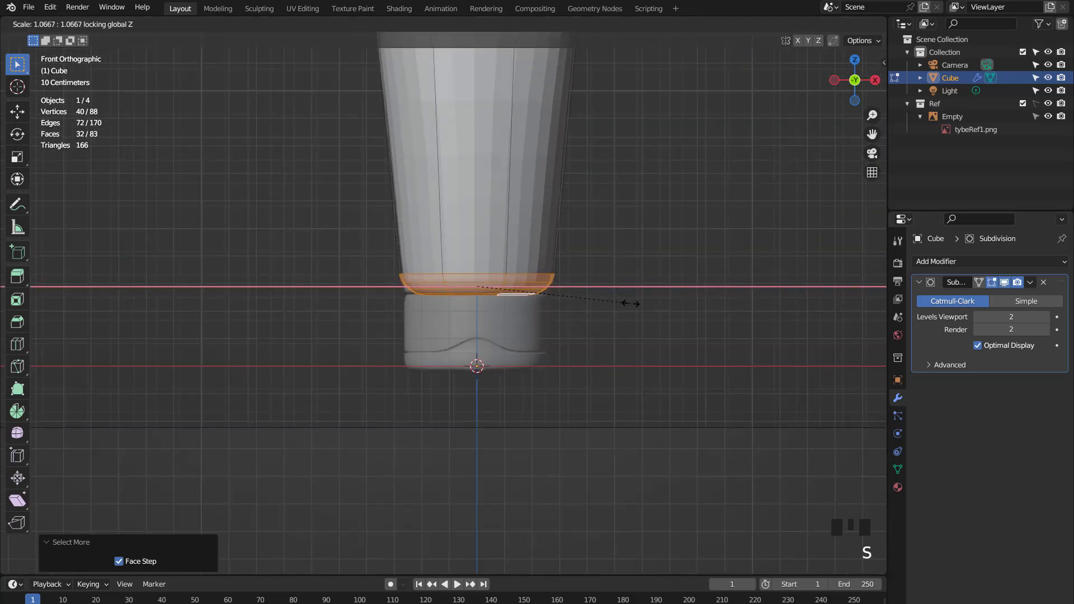
key(g)
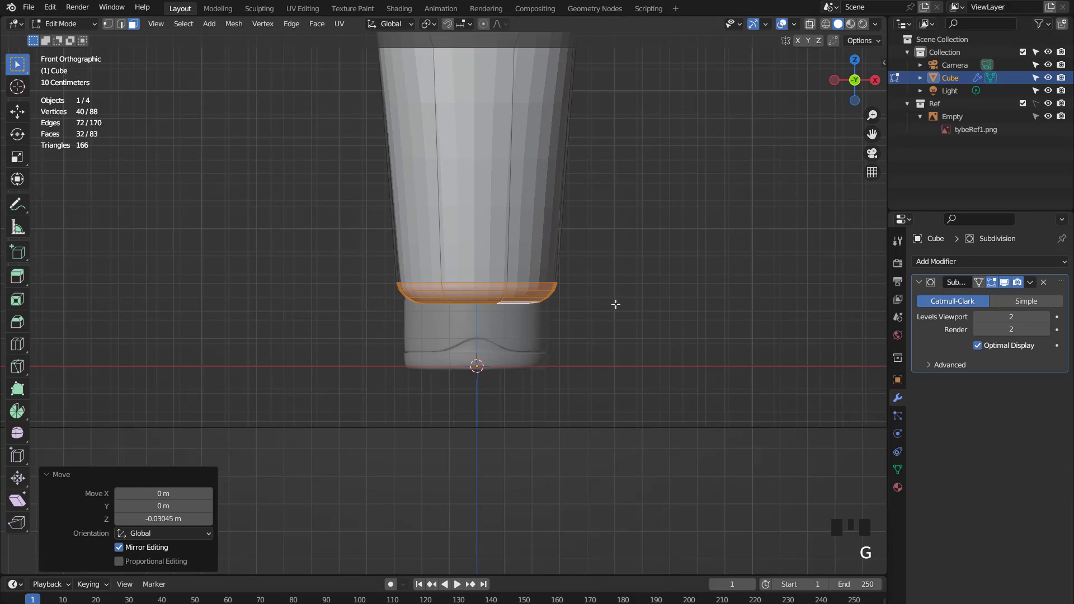
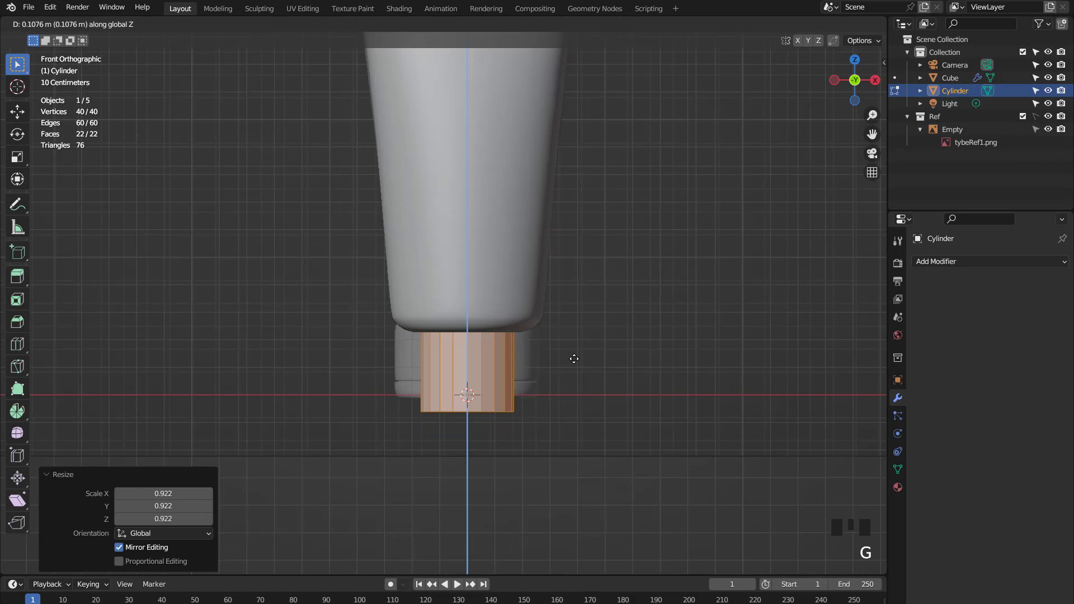
Size and position the cap cylinder beneath the tube to match its width.
scroll(up, 3)
scroll(down, 3)
key(s)
middle_click(528, 325)
key(Tab)
click(507, 262)
key(KP_1)
key(Tab)
key(g)
key(Tab)
click(500, 358)
key(Tab)
Isolate the cap in local view, select its top rim loop and bevel it round.
key(KP_Divide)
middle_click(516, 341)
scroll(down, 3)
drag(511, 344, 488, 273)
click(487, 273)
middle_click(498, 352)
click(478, 316)
middle_click(508, 324)
scroll(up, 3)
key(ctrl+b)
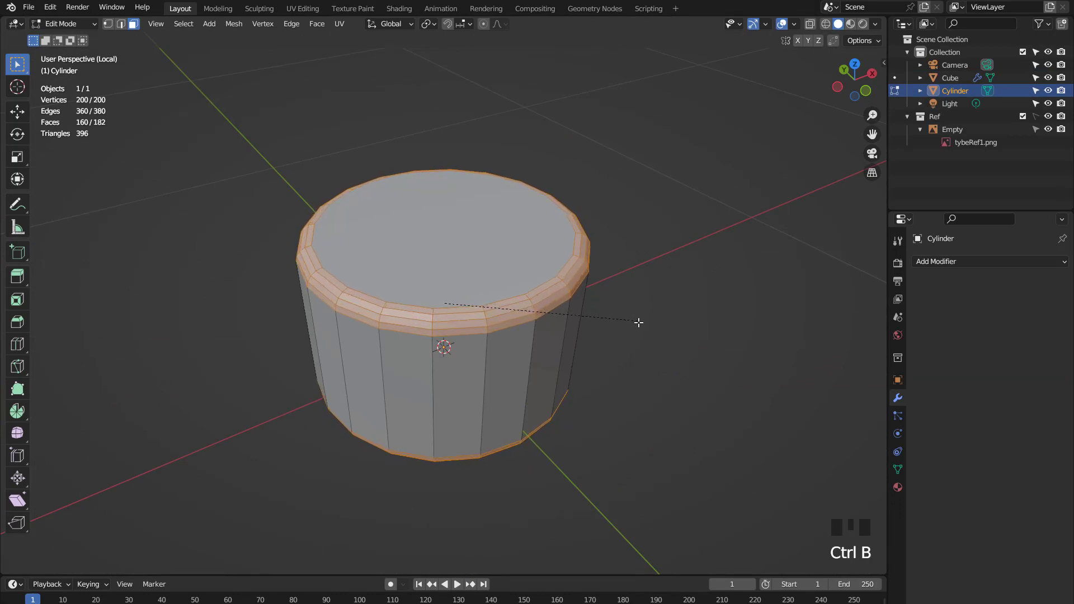
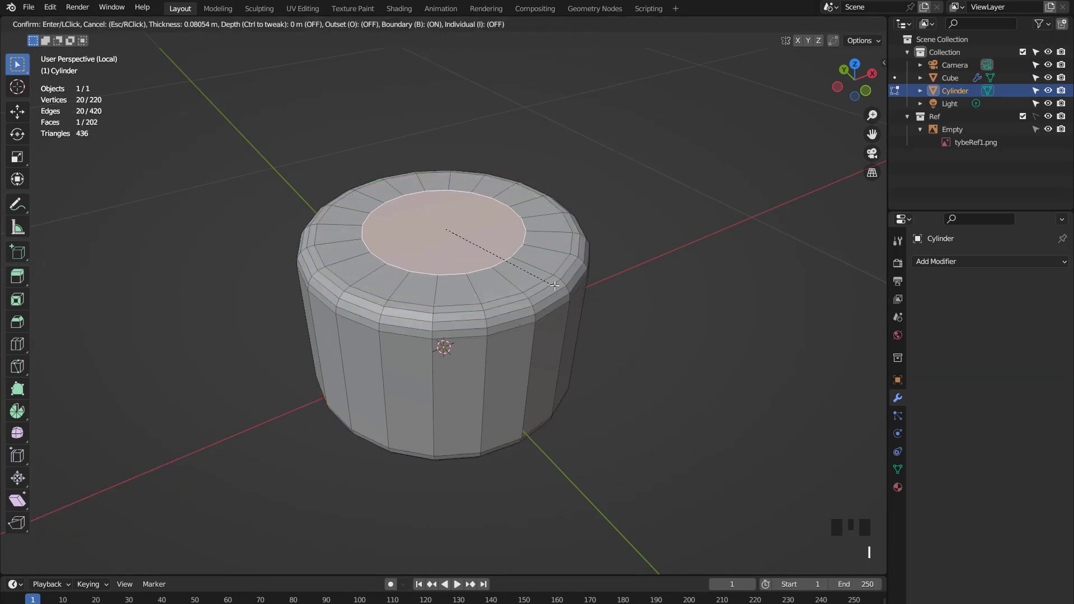
Inset the cap's top face and extrude the inner ring upward into a narrow neck.
key(e)
key(x)
scroll(up, 3)
key(2)
drag(490, 258, 537, 243)
key(ctrl+b)
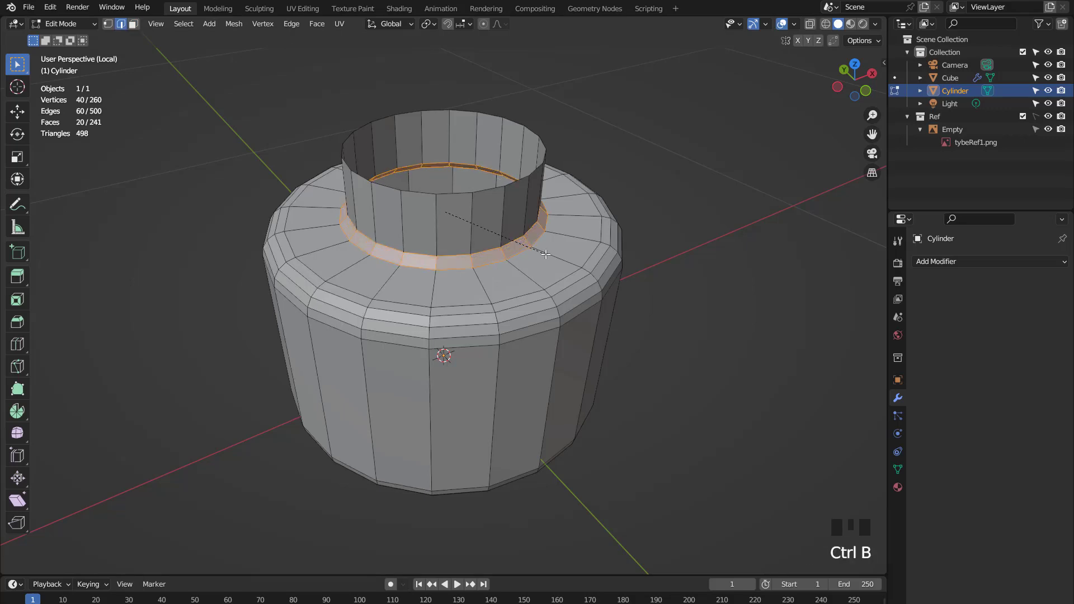
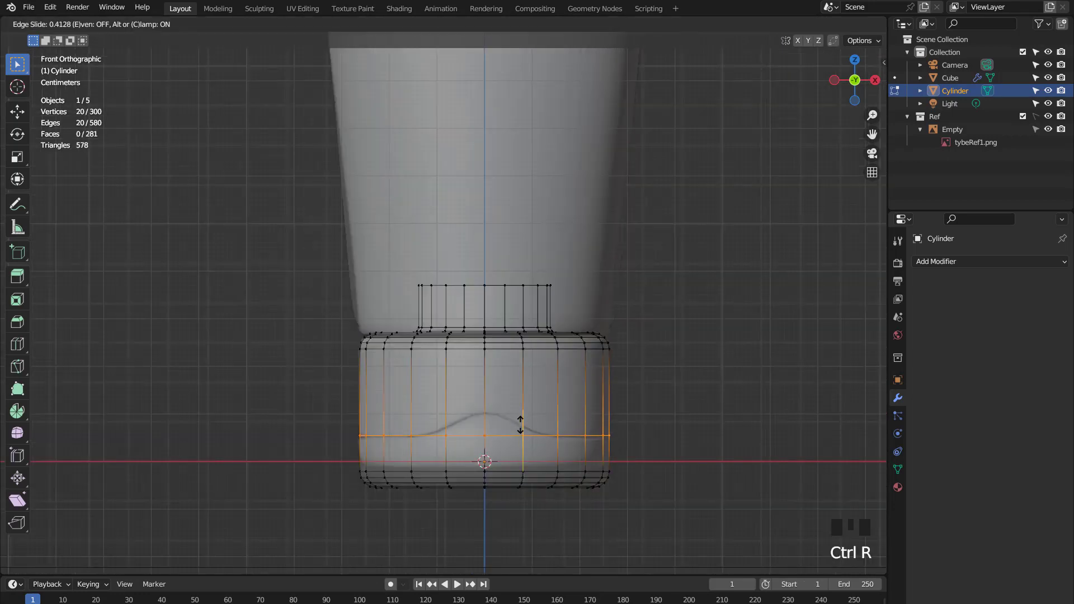
Confirm the slid edge loop and bevel the loop near the cap's base.
key(2)
key(KP_Decimal)
scroll(up, 3)
key(ctrl+b)
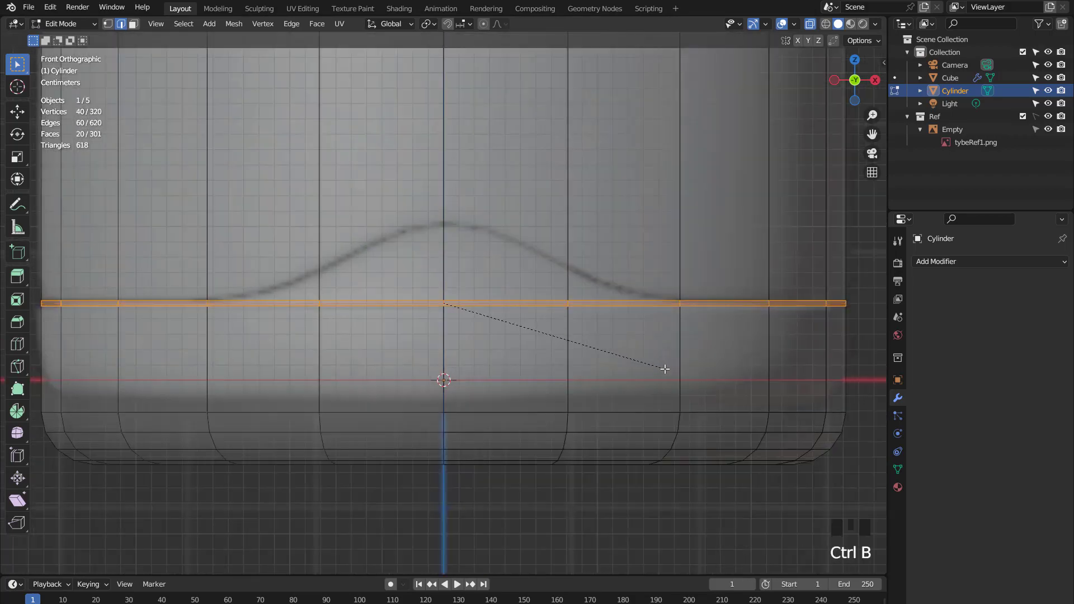
Extrude the cap's bottom rim inward to hollow it, then slide a loop into a groove.
key(3)
scroll(down, 3)
middle_click(560, 331)
scroll(up, 3)
drag(607, 359, 644, 373)
key(e)
key(s)
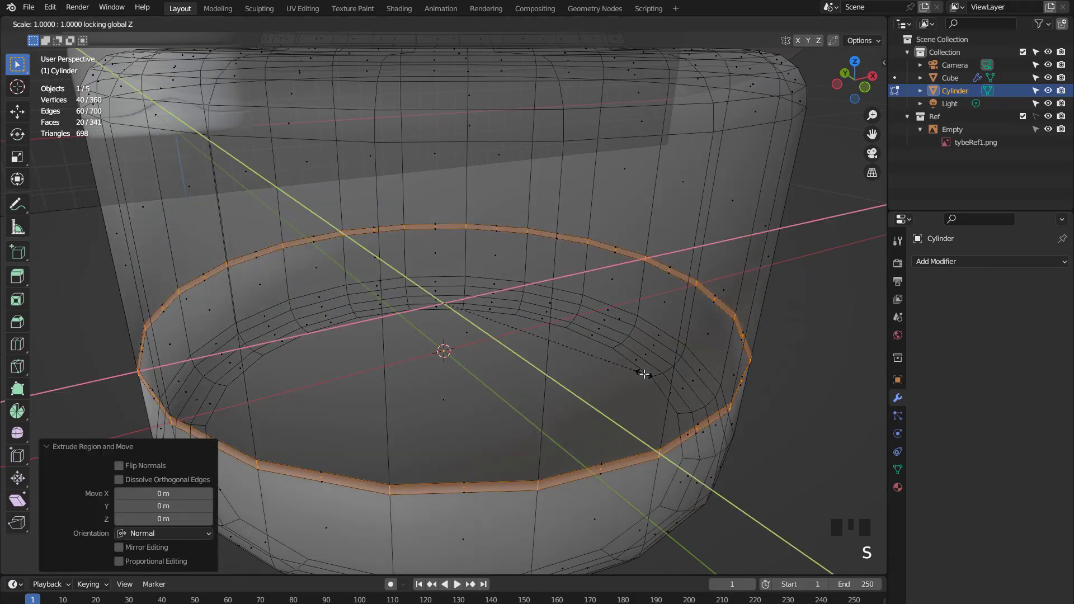
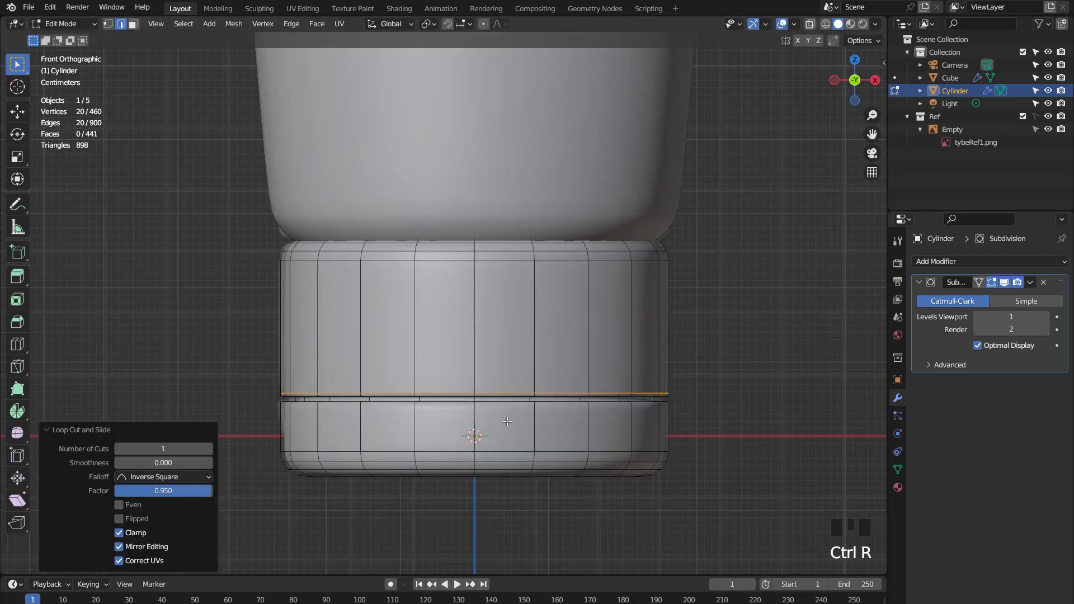
key(ctrl+r)
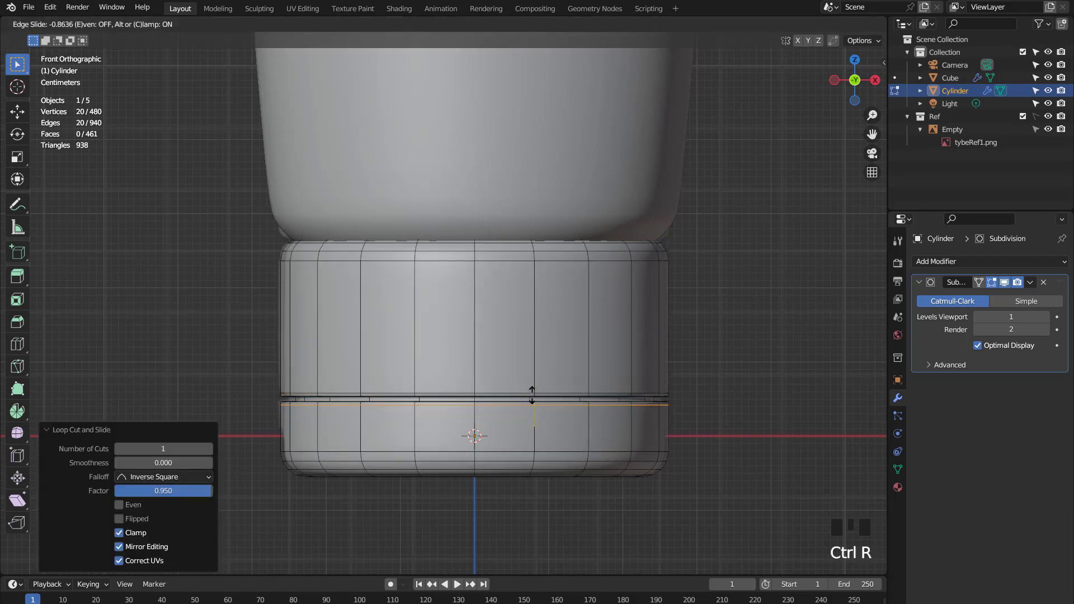
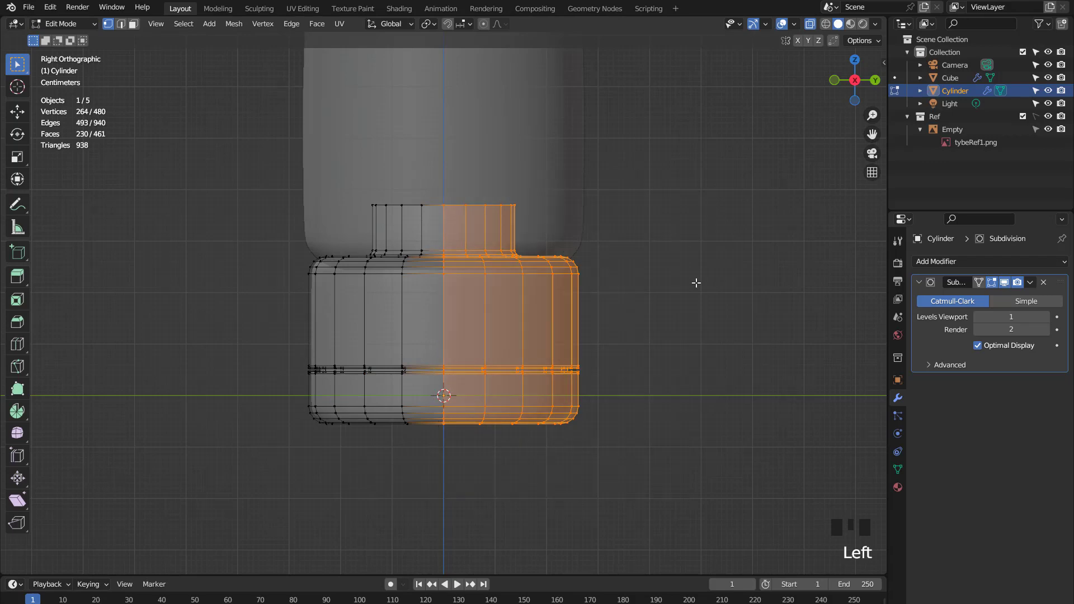
Hide half the cap and, in front view, shrink the selection to the middle edge.
key(h)
key(KP_1)
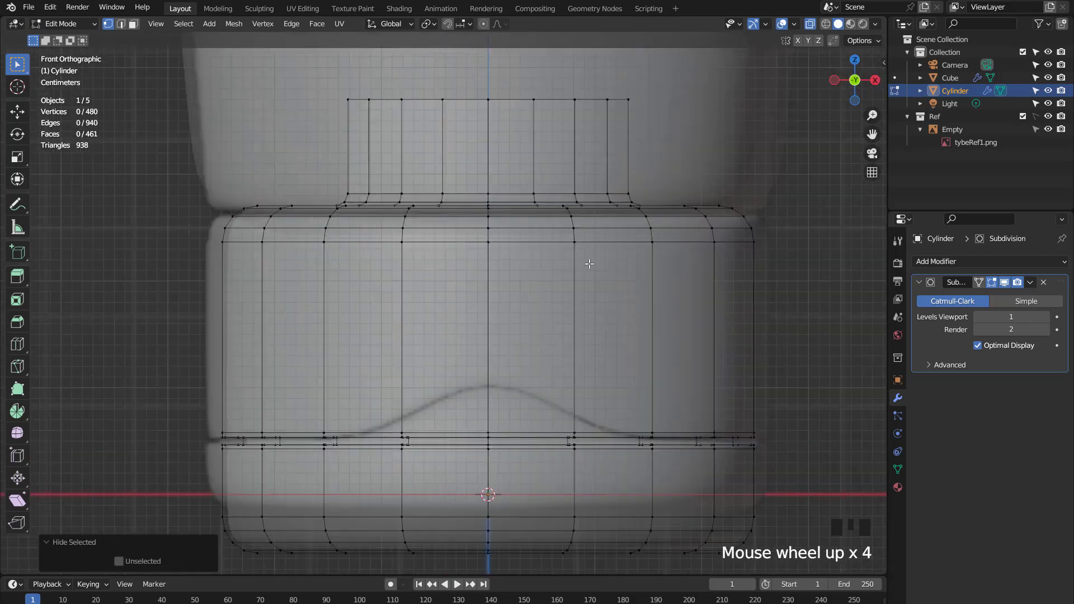
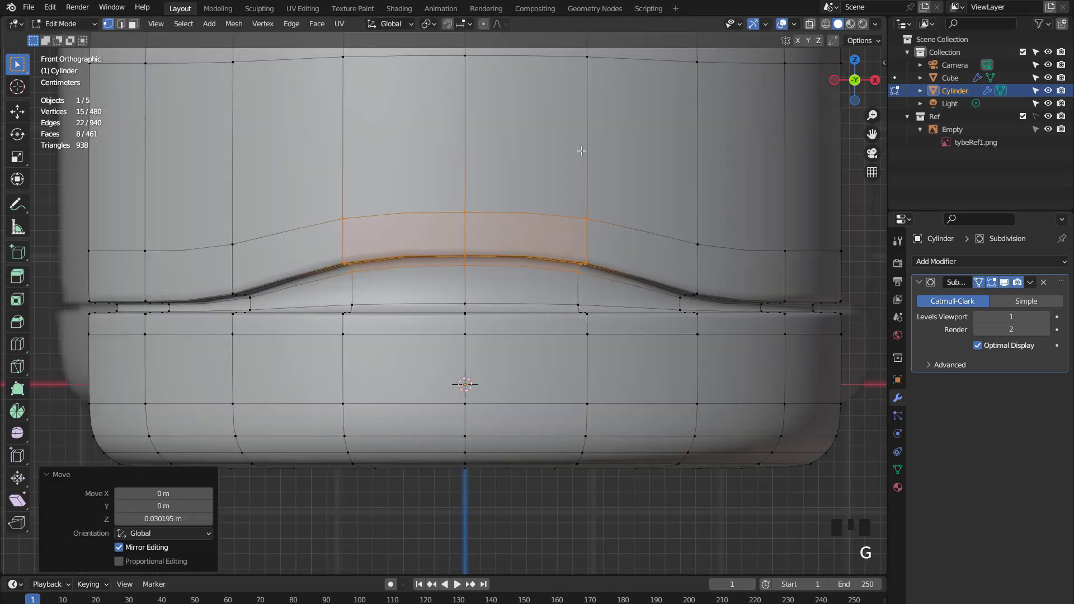
key(KP_Subtract)
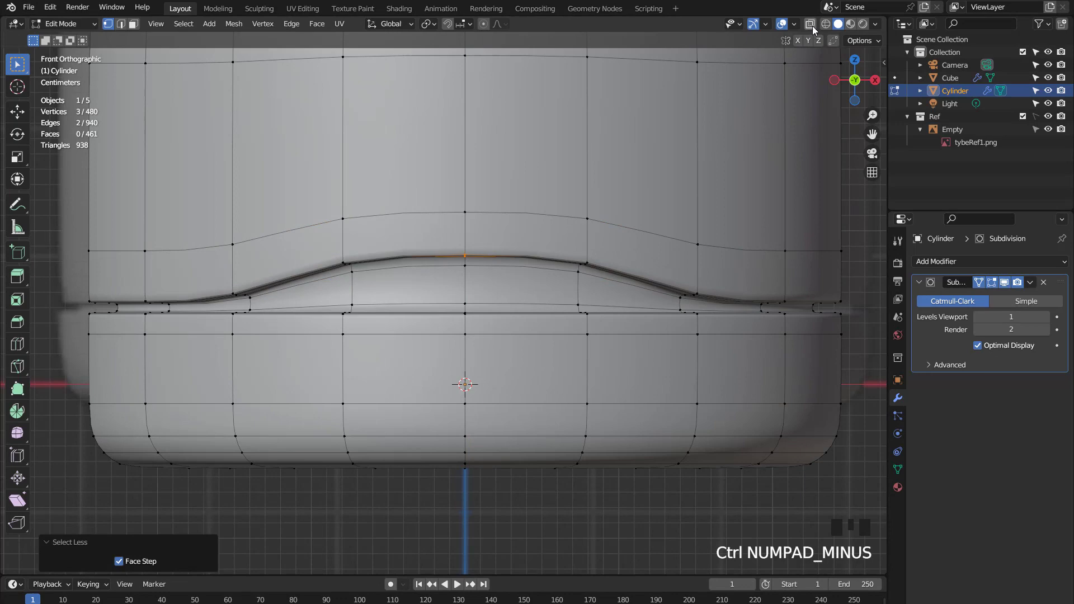
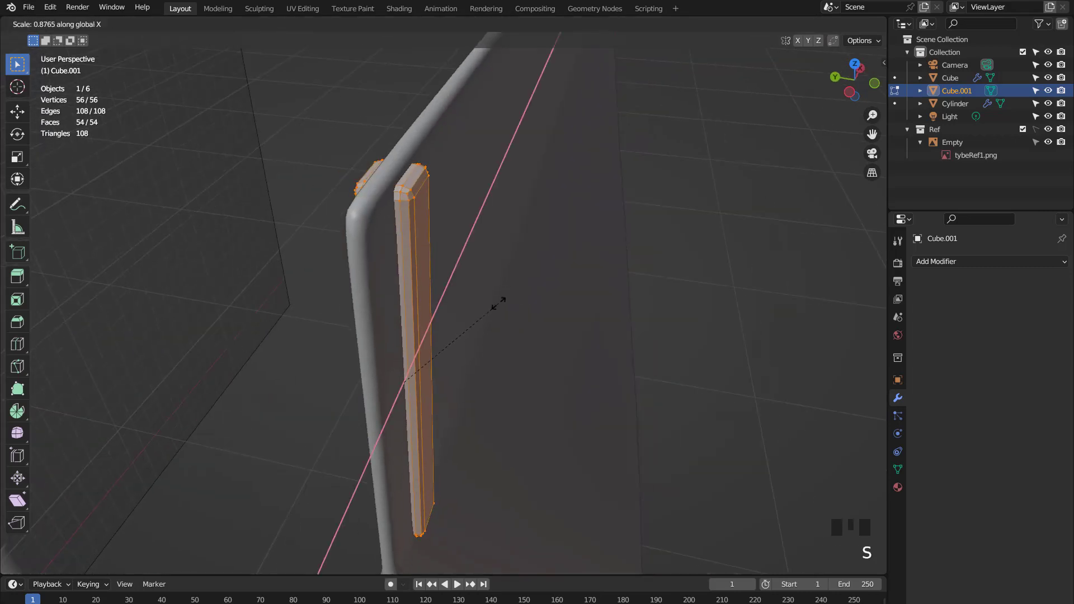
Narrow the crimp strip and move it to fit along the tube's top rim in front view.
key(s)
key(Tab)
scroll(down, 3)
middle_click(421, 288)
key(KP_1)
key(Tab)
scroll(up, 3)
key(g)
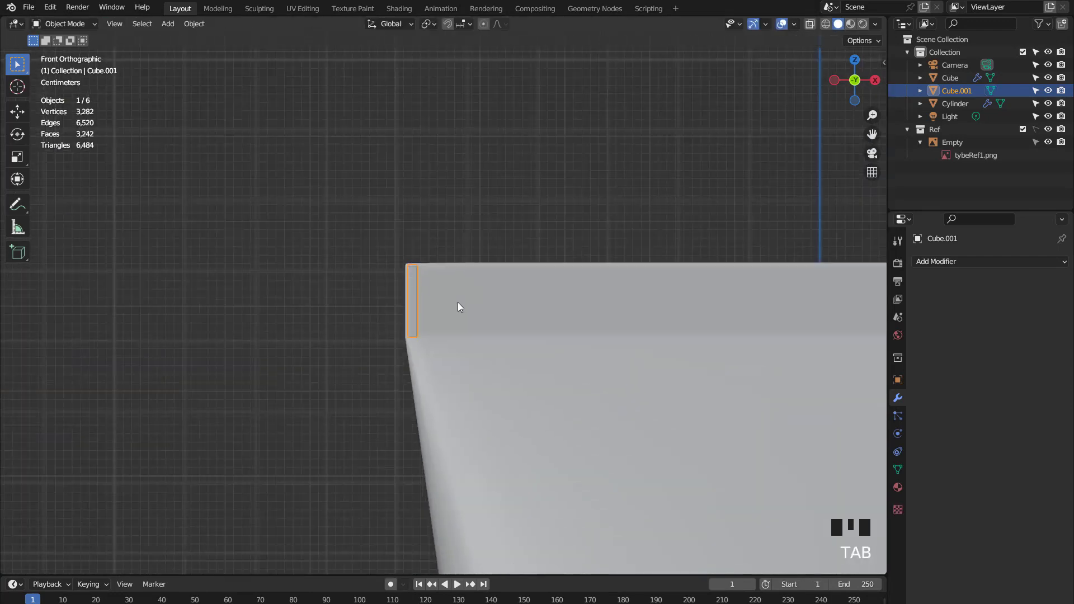
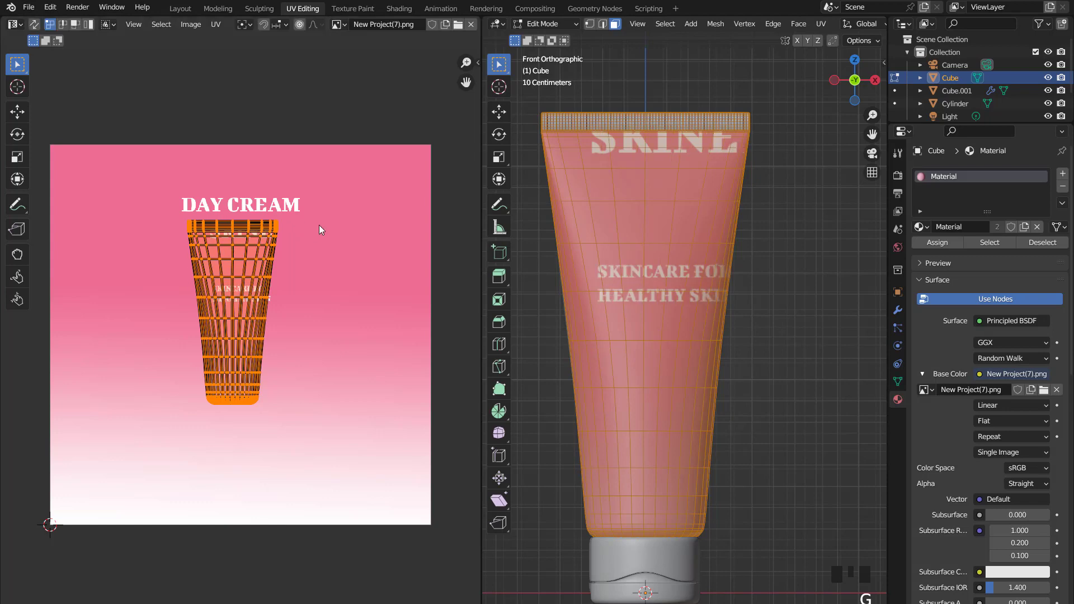
Scale up the tube's UV layout over the label and shift it sideways toward the text.
key(s)
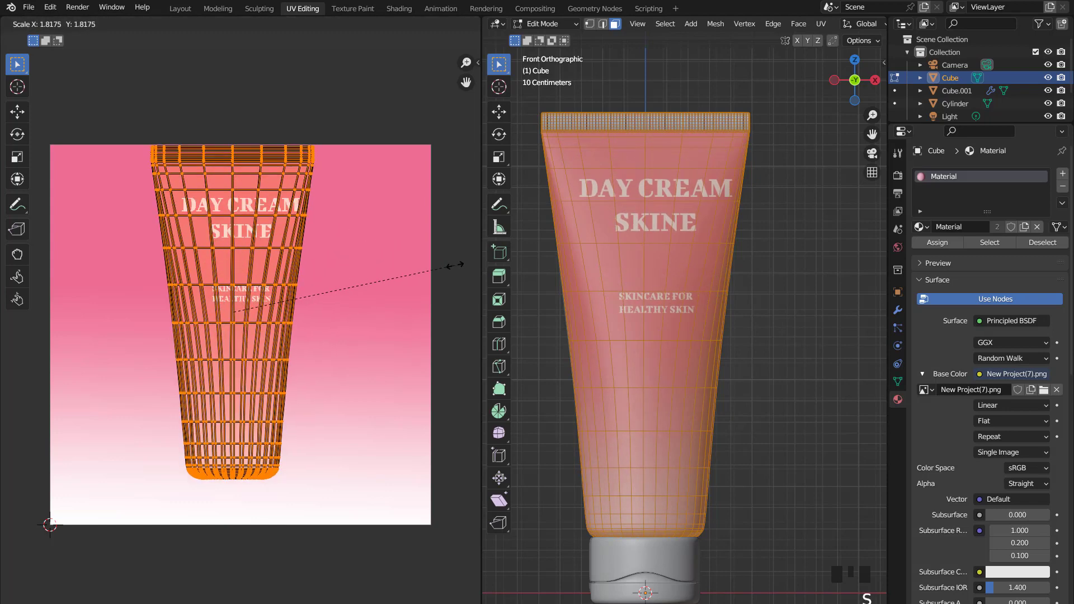
key(g)
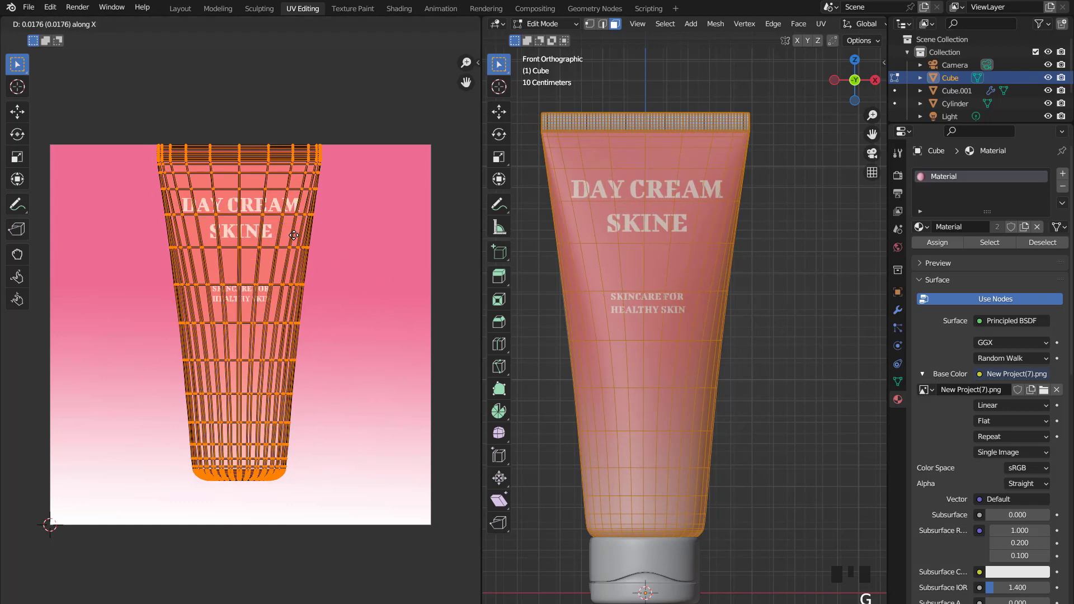
scroll(down, 3)
key(Tab)
key(Tab)
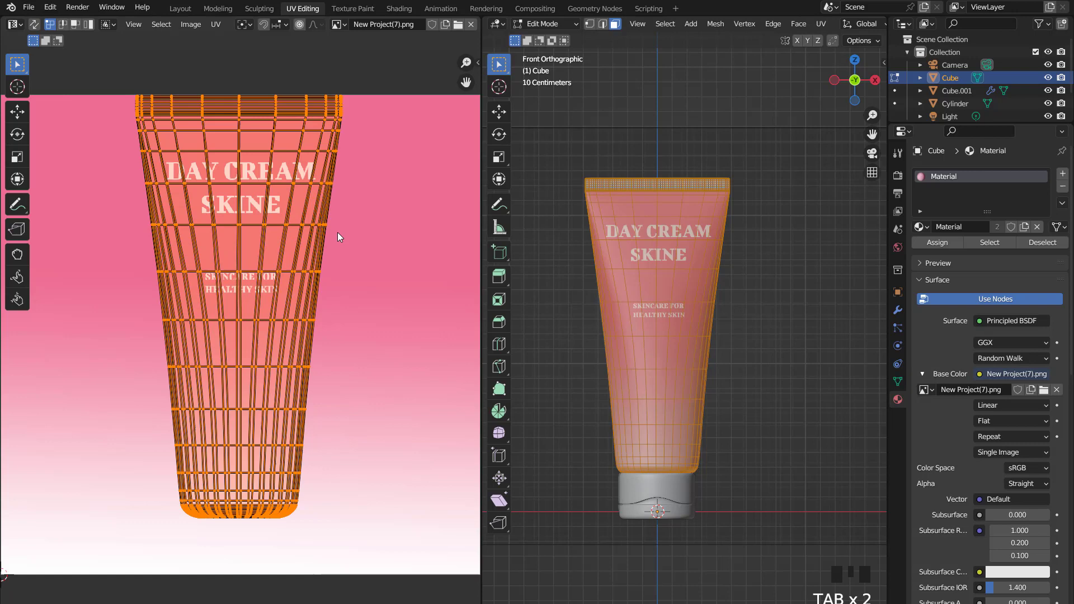
Nudge the UV layout sideways and upward until DAY CREAM SKINE sits cleanly on the tube.
key(g)
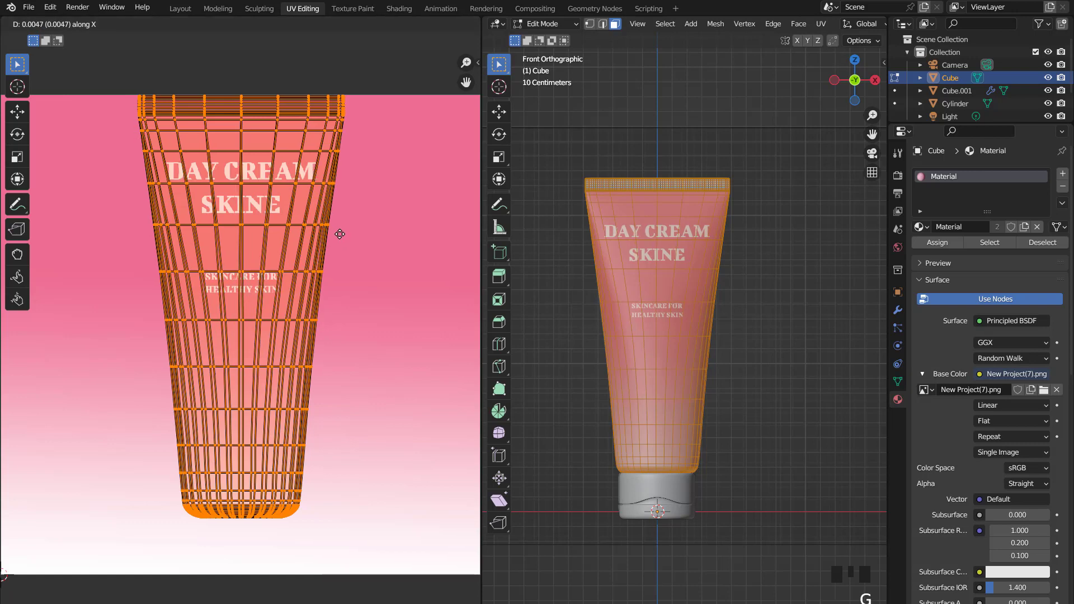
key(g)
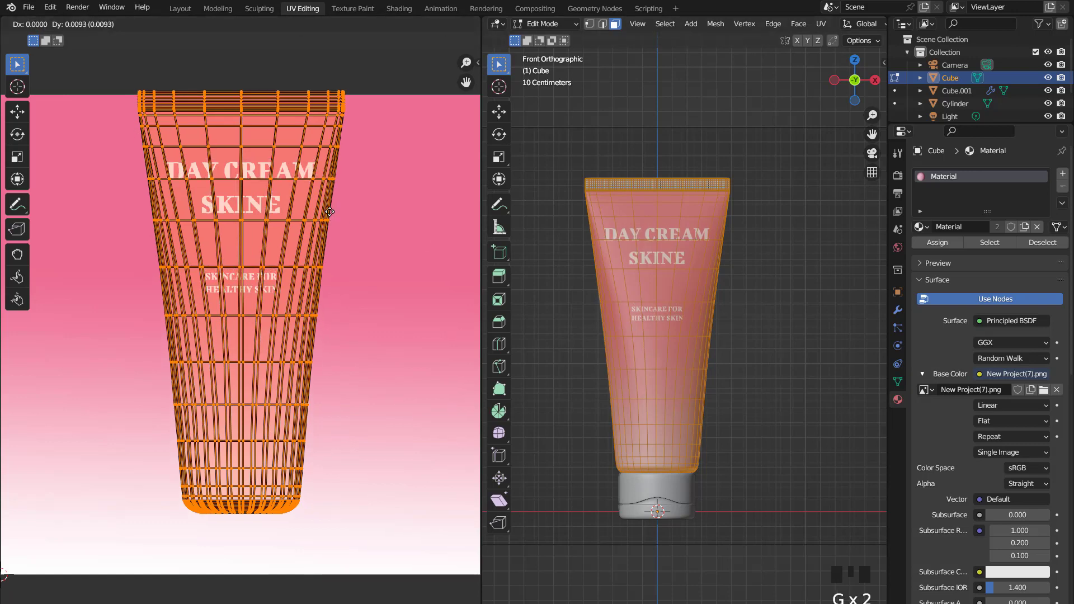
key(g)
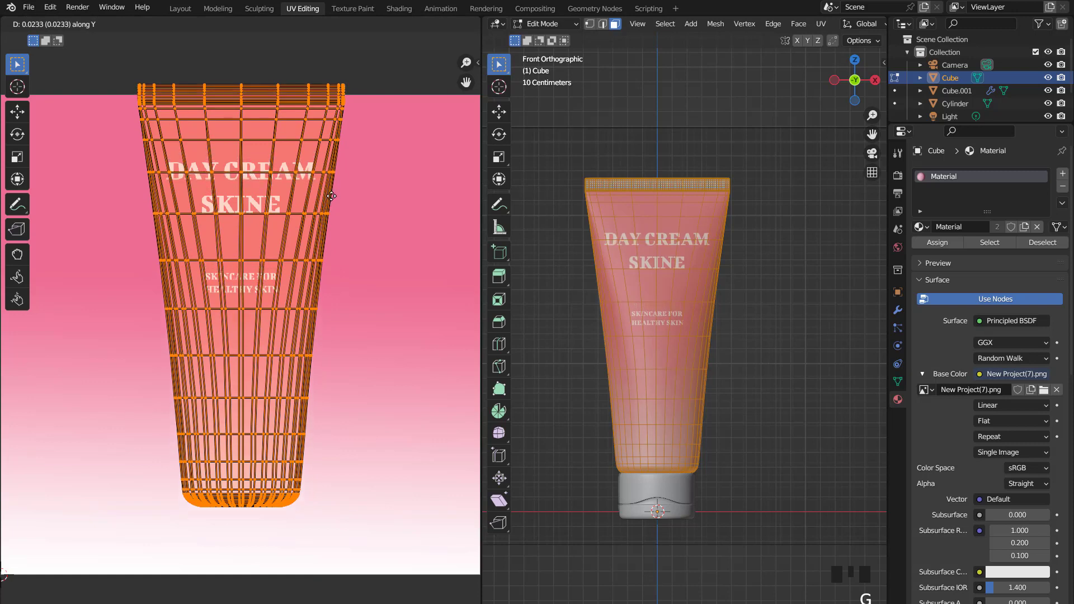
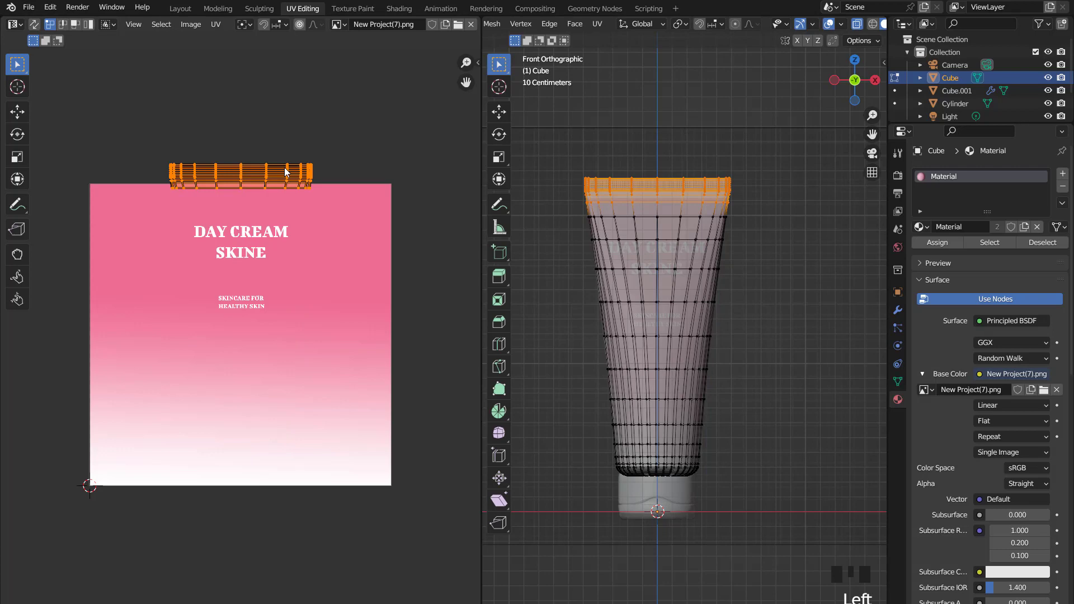
Move the top rim's UVs onto the pink area of the label and return to the object.
key(g)
key(Tab)
click(813, 27)
scroll(up, 3)
scroll(up, 3)
key(Tab)
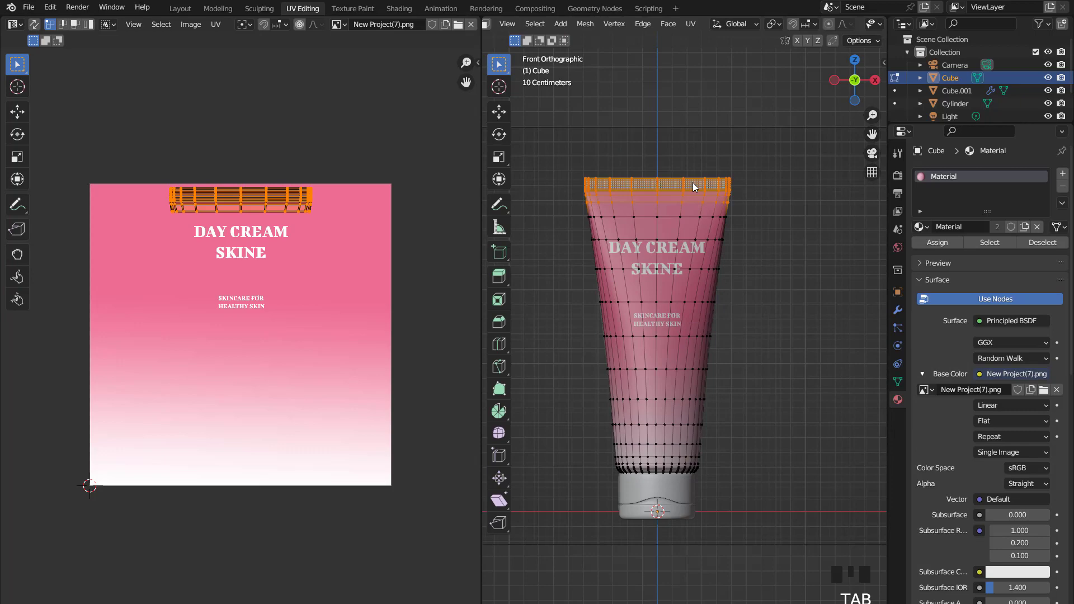
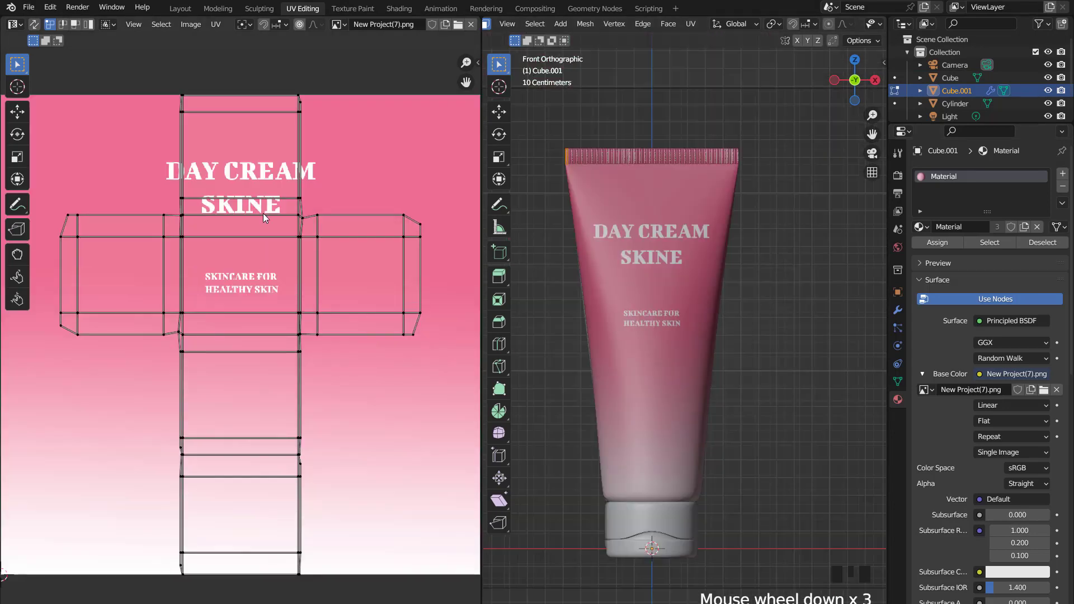
Select all of the crimp strip's UVs and collapse them to a single pink point on the label.
key(a)
key(s)
key(s)
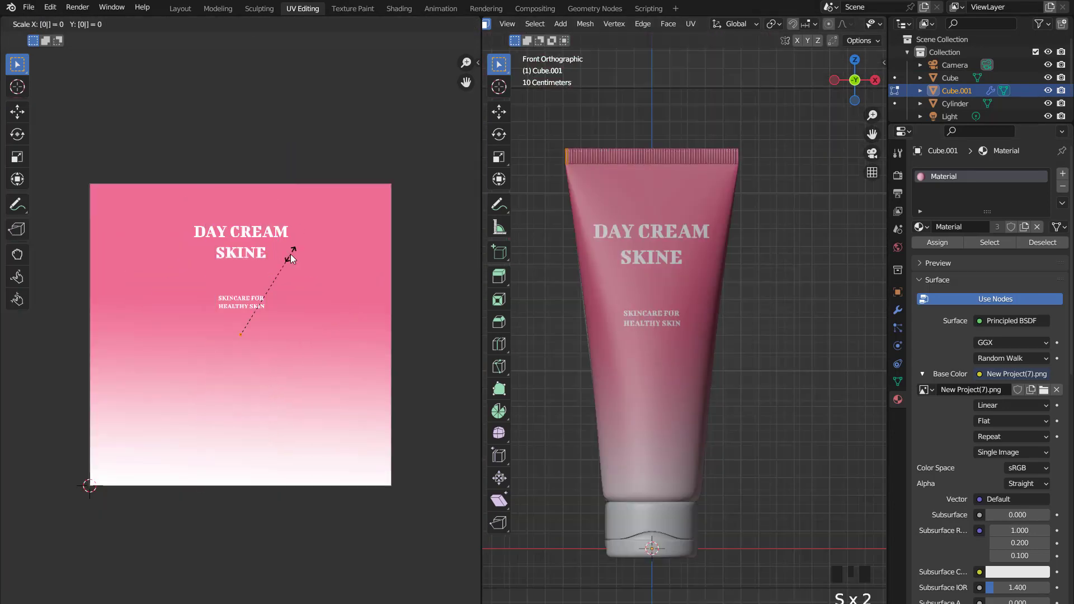
key(g)
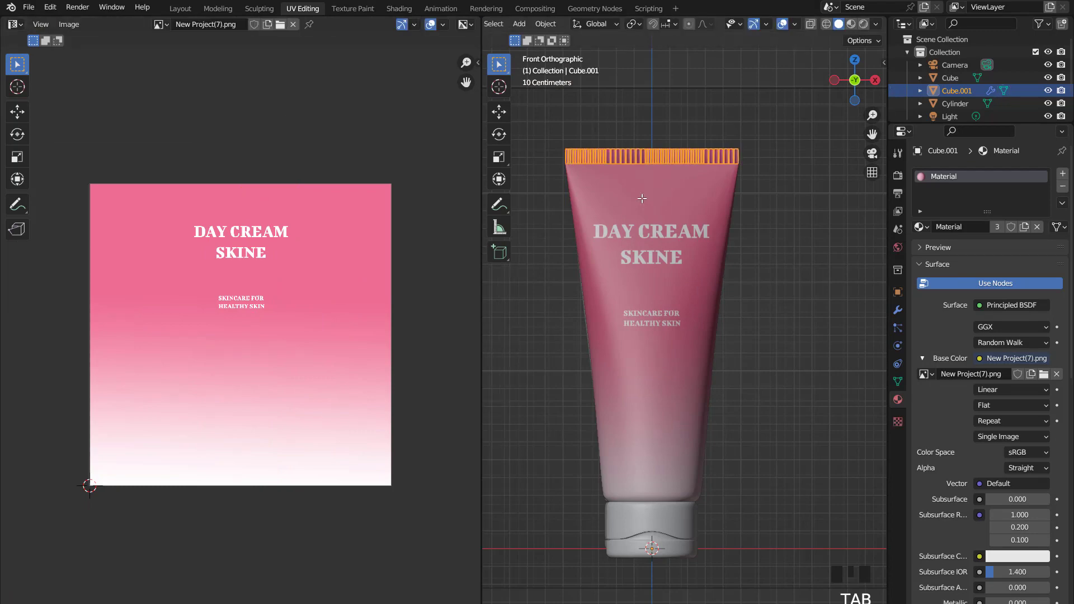
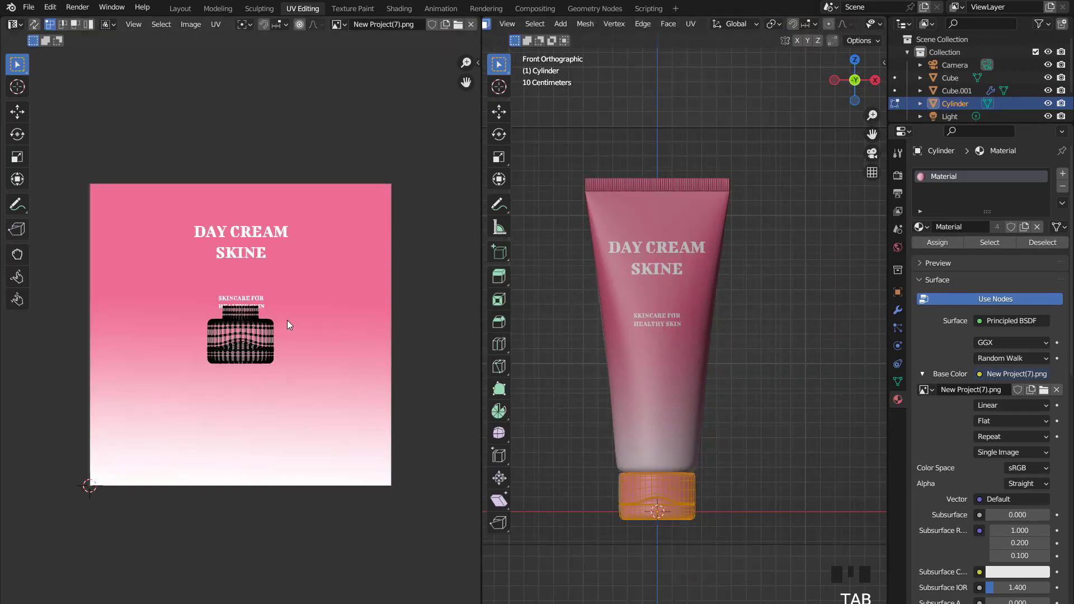
Move the cap's UVs down onto the white lower area of the label image.
scroll(up, 3)
key(g)
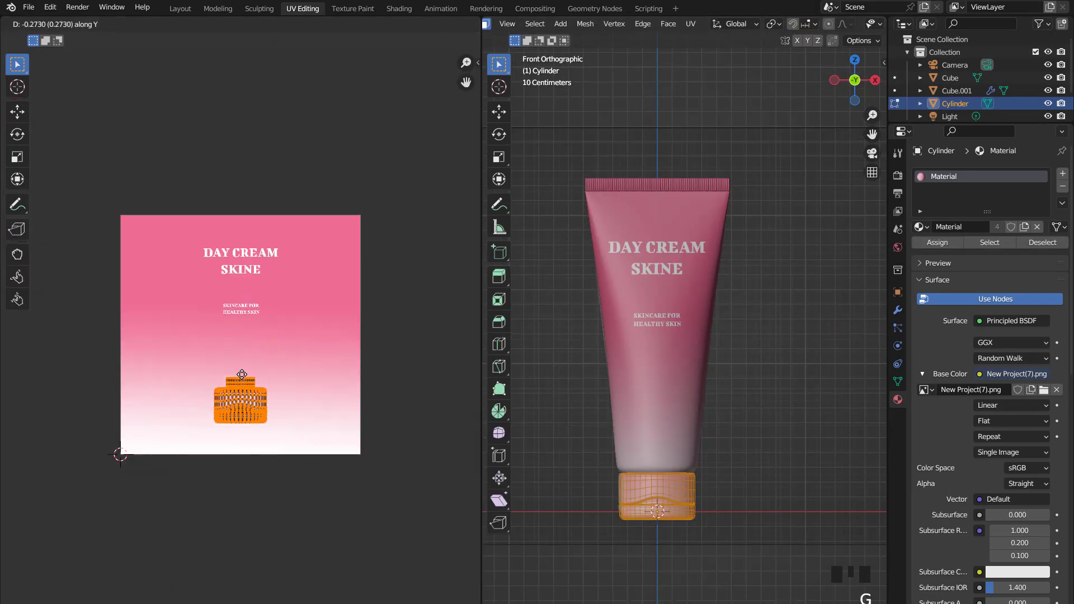
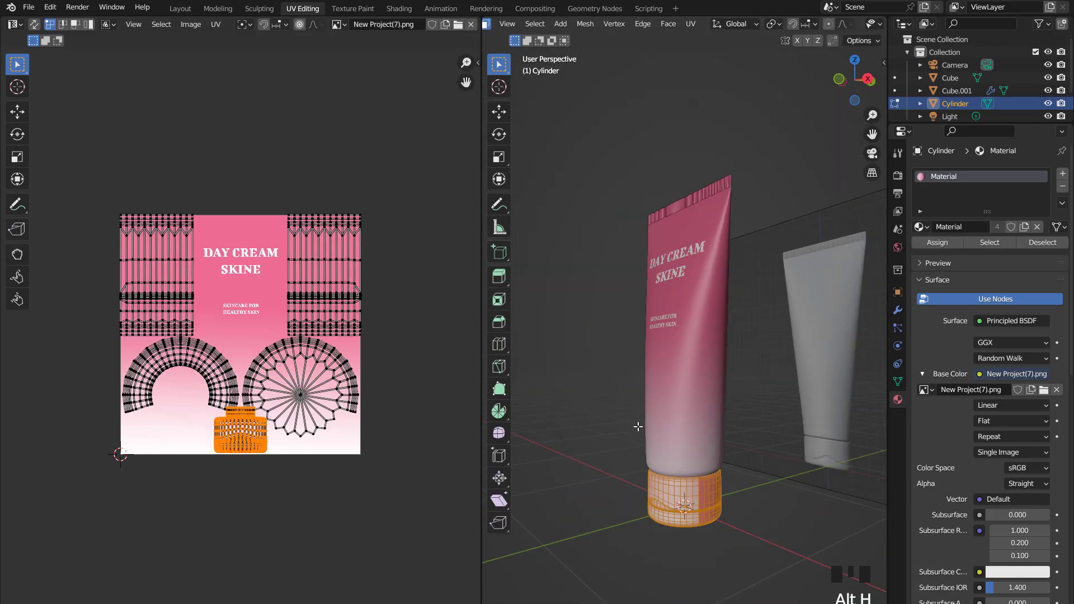
scroll(up, 3)
scroll(down, 3)
Re-project the cap's UVs from the front view and place them in the white region.
key(KP_1)
scroll(down, 3)
key(u)
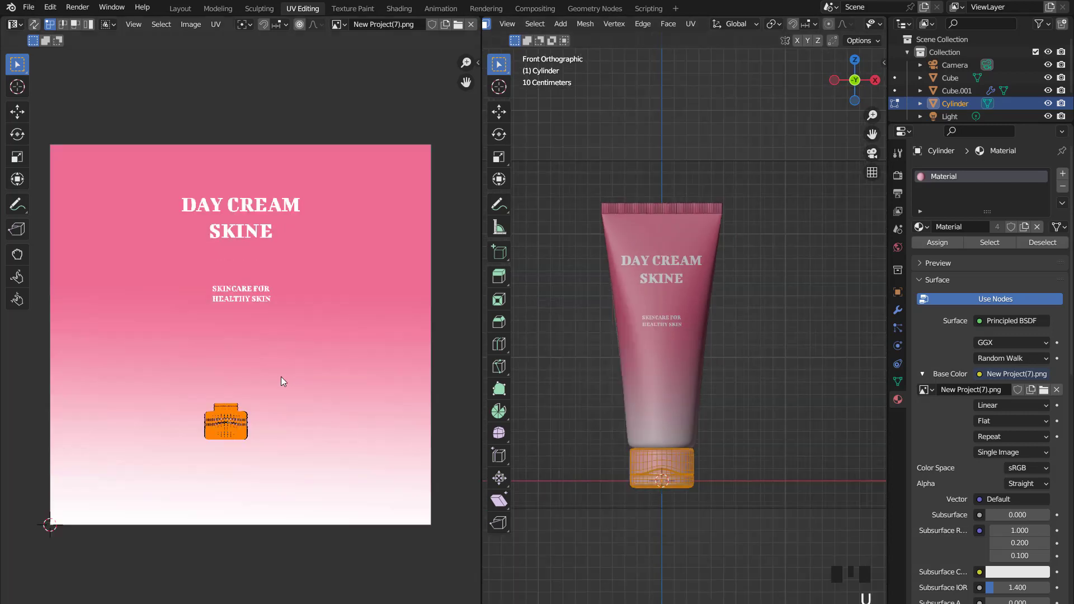
key(g)
key(a)
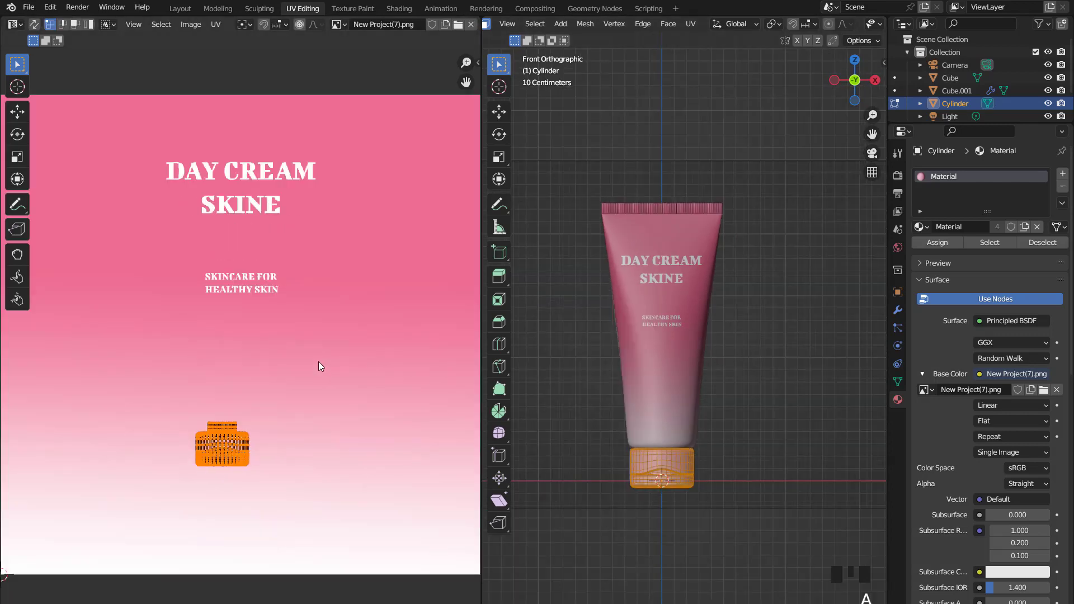
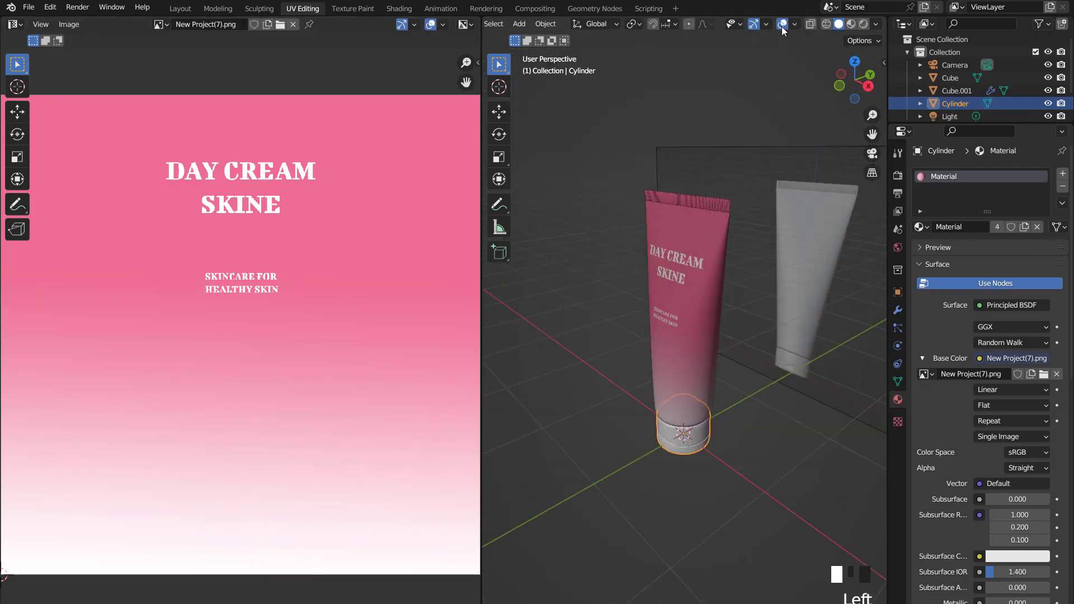
Set the world background to an environment texture using an outdoor grassy HDRI.
scroll(up, 3)
scroll(down, 3)
scroll(down, 3)
drag(545, 270, 548, 281)
scroll(up, 3)
scroll(down, 3)
Adjust the environment lighting controls and check the tube from the front view.
drag(525, 252, 806, 184)
drag(806, 183, 774, 184)
drag(649, 198, 633, 198)
scroll(up, 3)
key(KP_1)
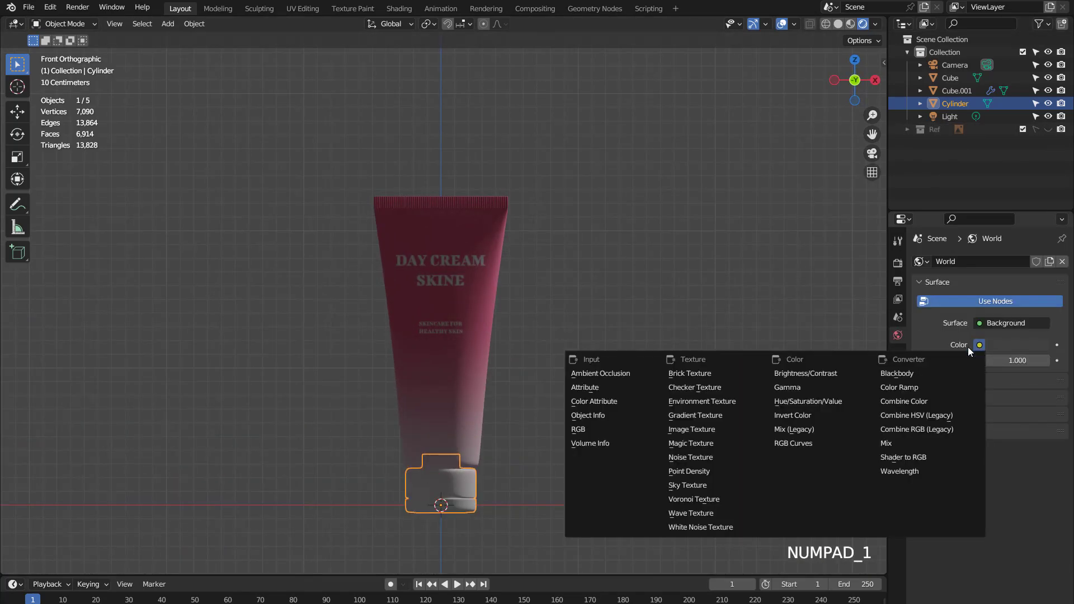
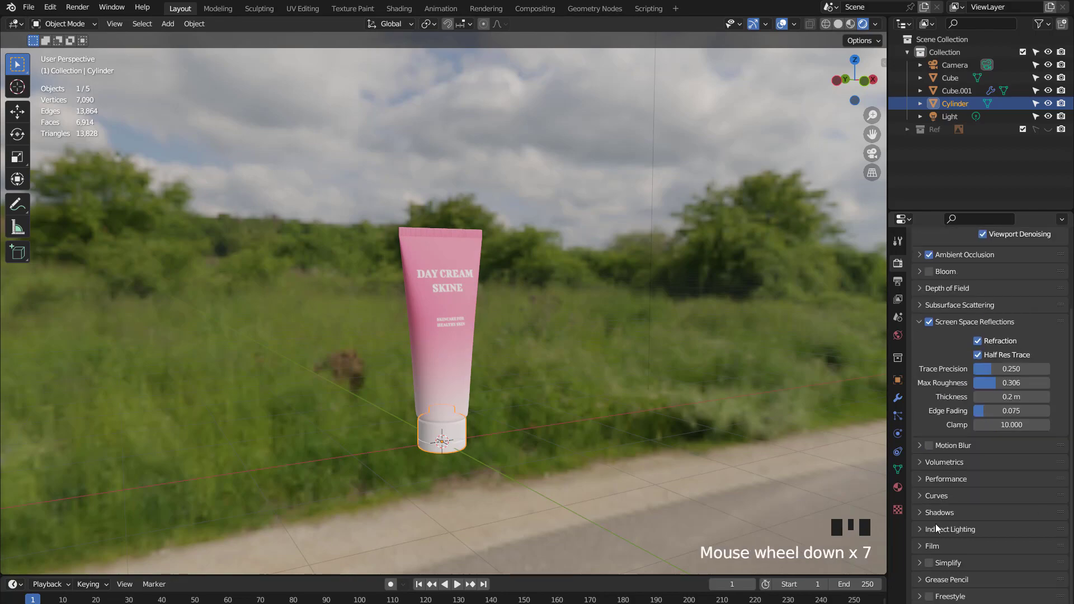
Enable a transparent film background for the render and view the tube from the front.
click(977, 582)
middle_click(530, 294)
scroll(up, 3)
key(KP_1)
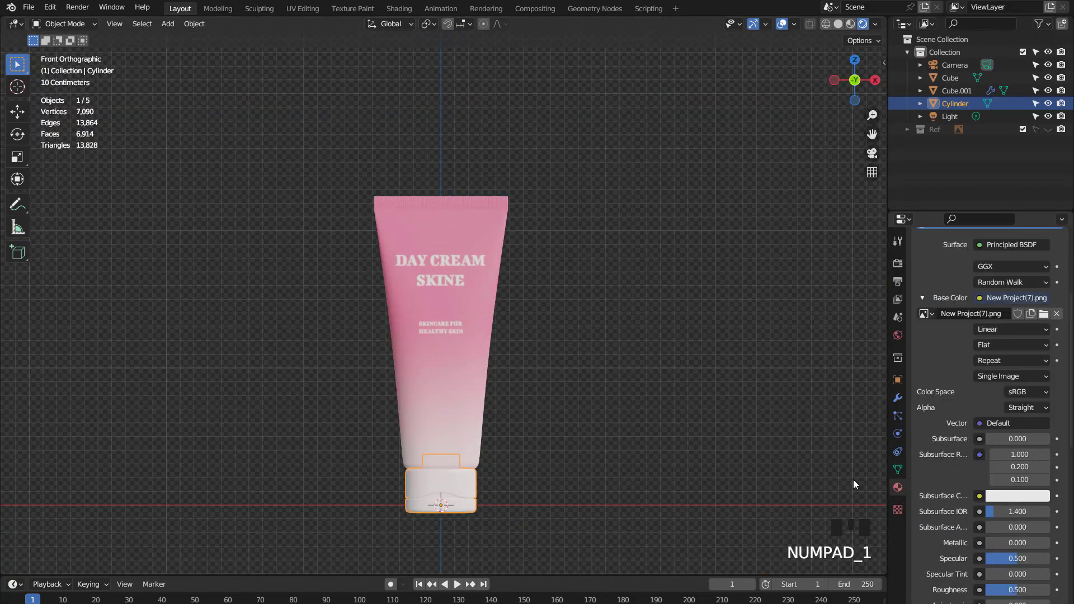
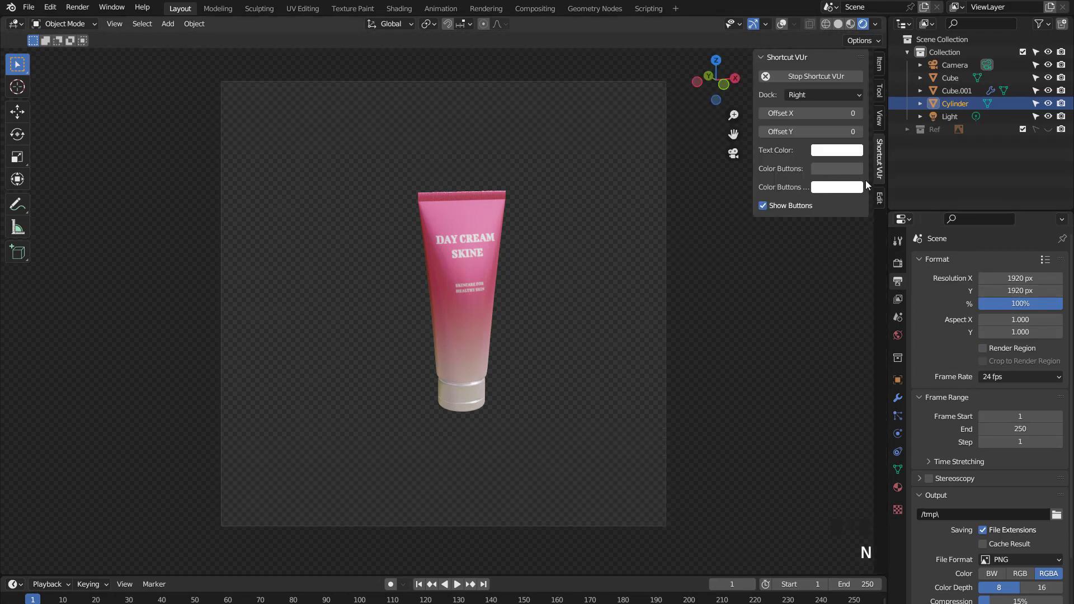
Set the render resolution to a square 1920 by 1920 and lock the camera to the view.
drag(813, 216, 550, 238)
drag(551, 237, 571, 193)
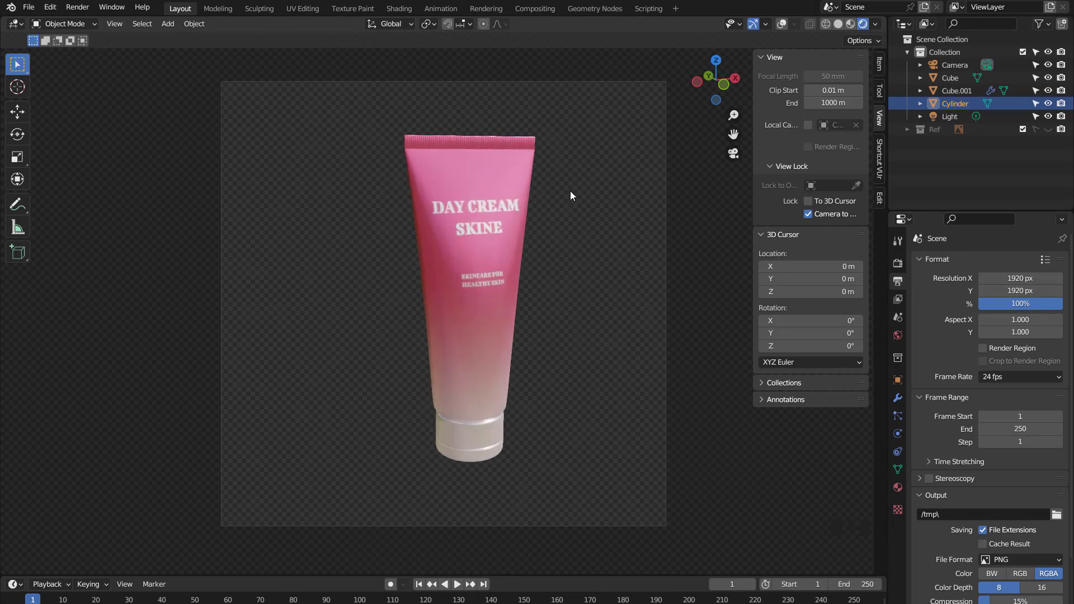
drag(813, 216, 719, 257)
key(n)
scroll(up, 3)
scroll(down, 3)
Zoom and turn the locked camera so the tube fills the frame.
middle_click(586, 265)
scroll(up, 3)
drag(565, 250, 602, 247)
scroll(down, 3)
drag(575, 259, 508, 277)
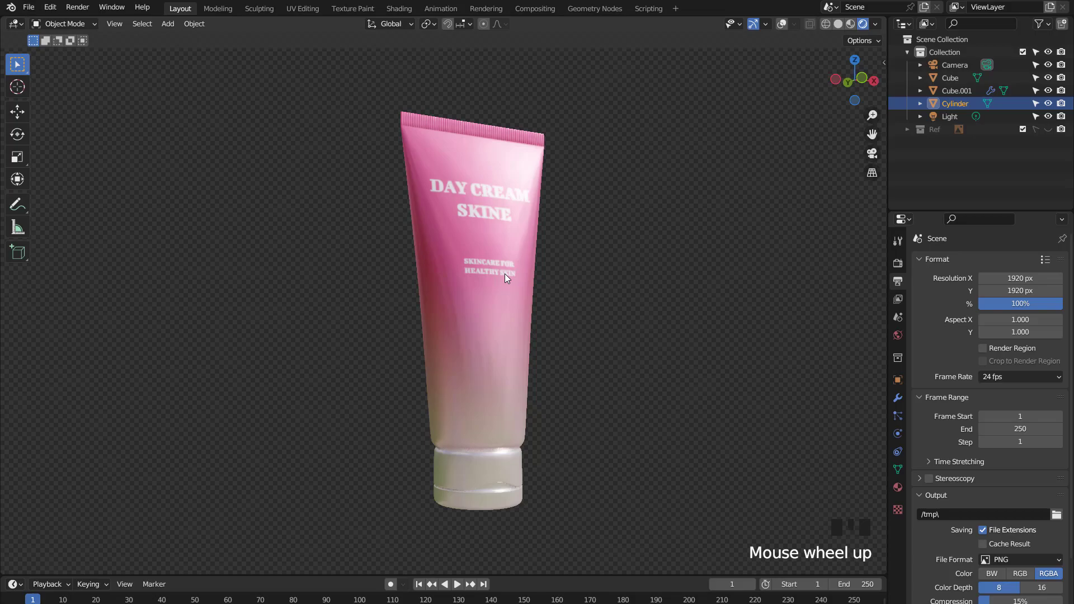